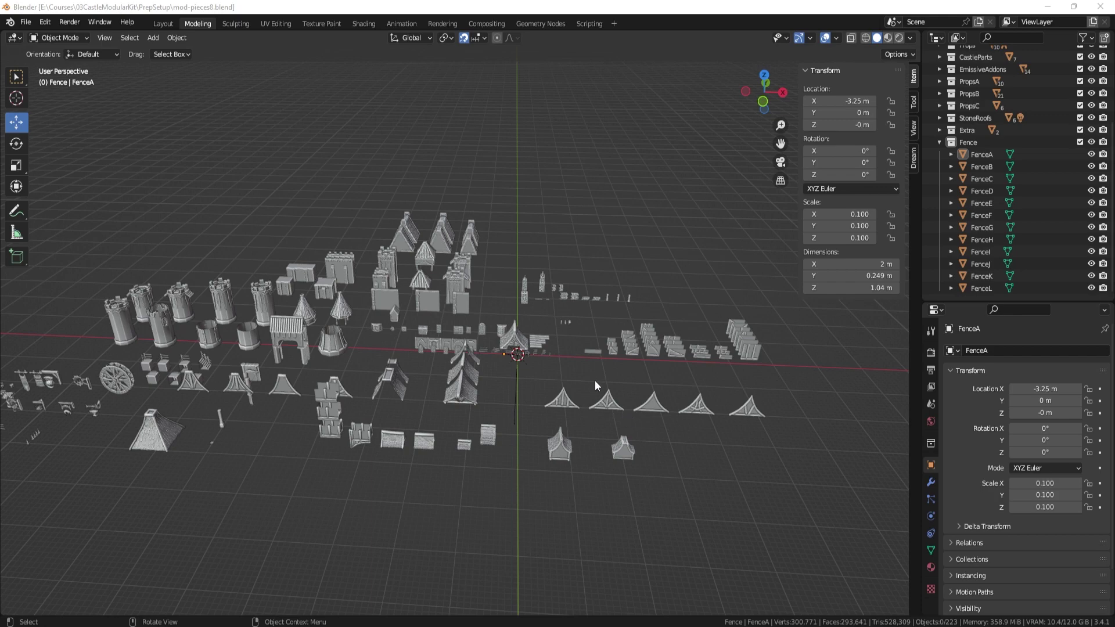
# Select the leftmost roof gable piece and inspect it up close.
pyautogui.moveTo(599, 384); pyautogui.dragTo(546, 380)
pyautogui.middleClick(474, 383)
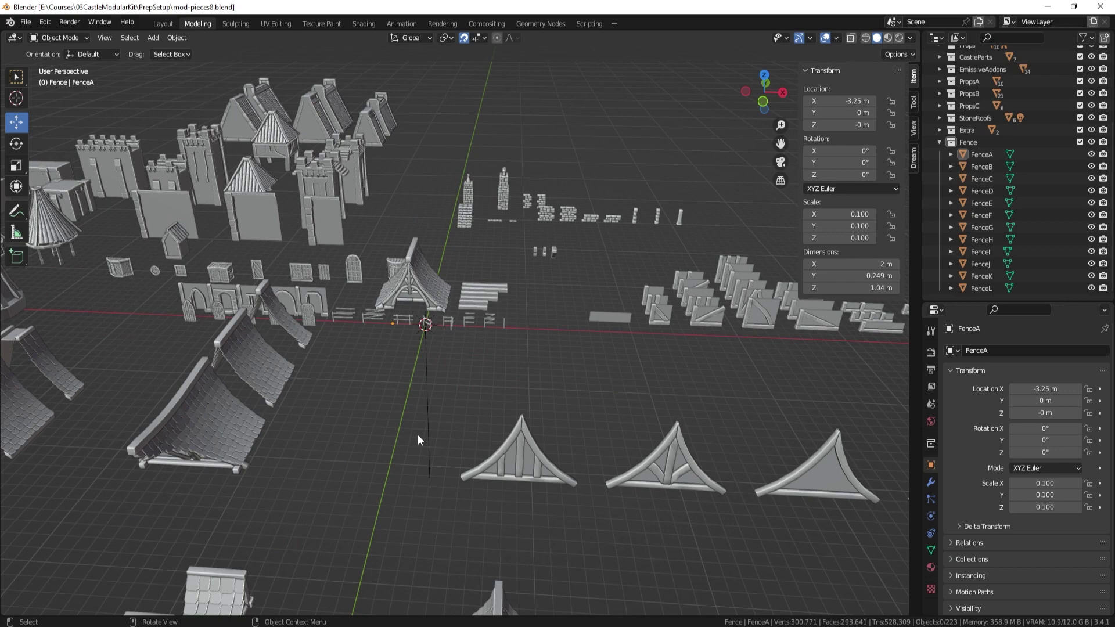
pyautogui.click(516, 462)
pyautogui.middleClick(439, 348)
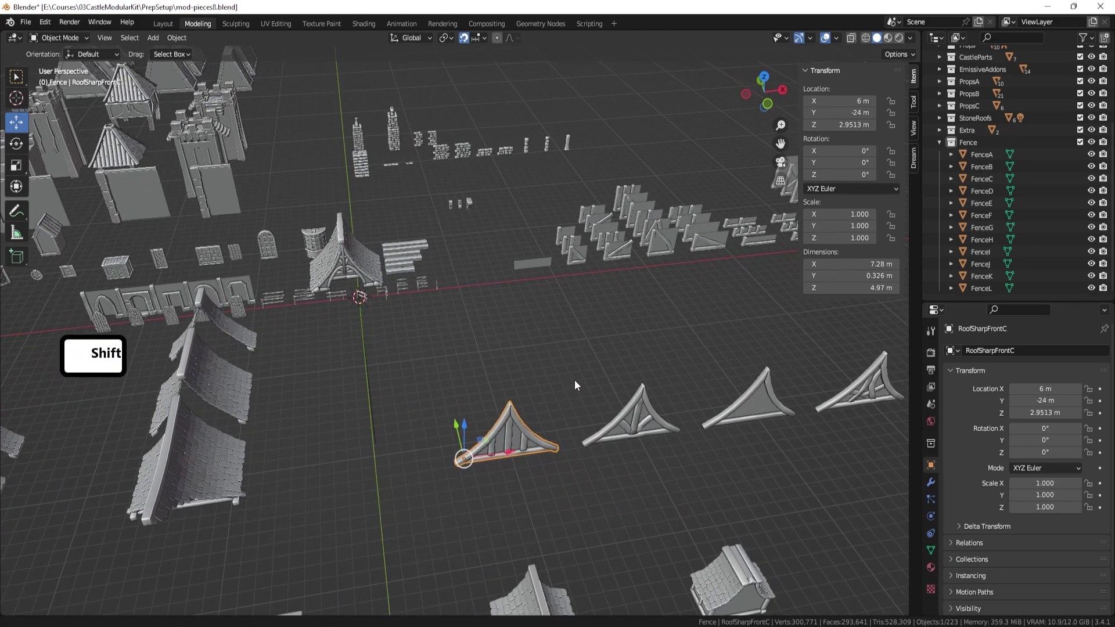
pyautogui.middleClick(573, 347)
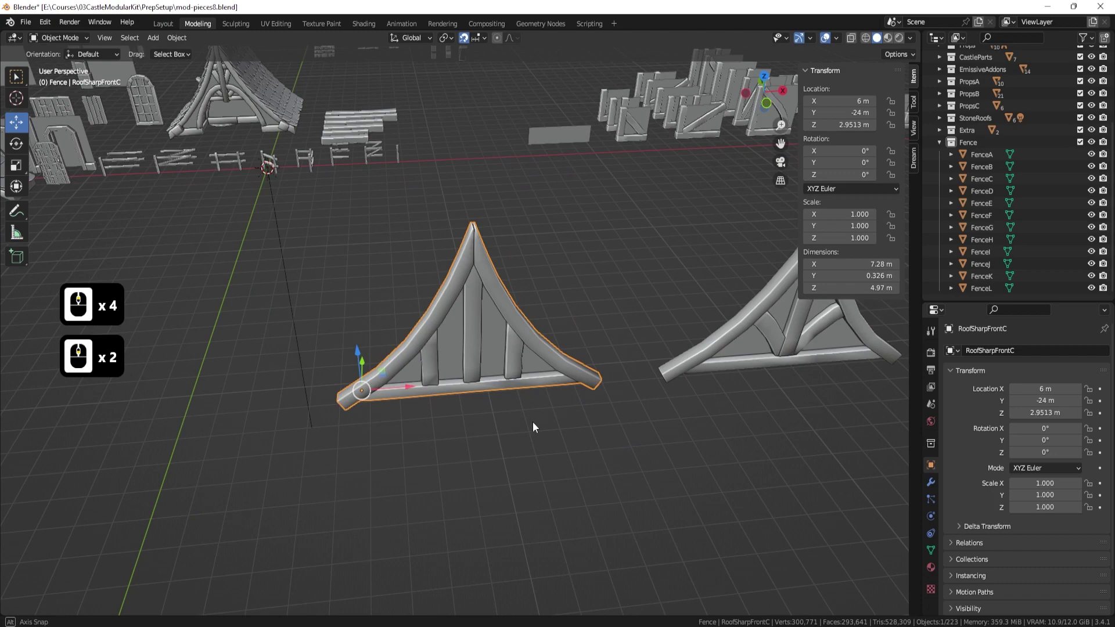
pyautogui.middleClick(434, 364)
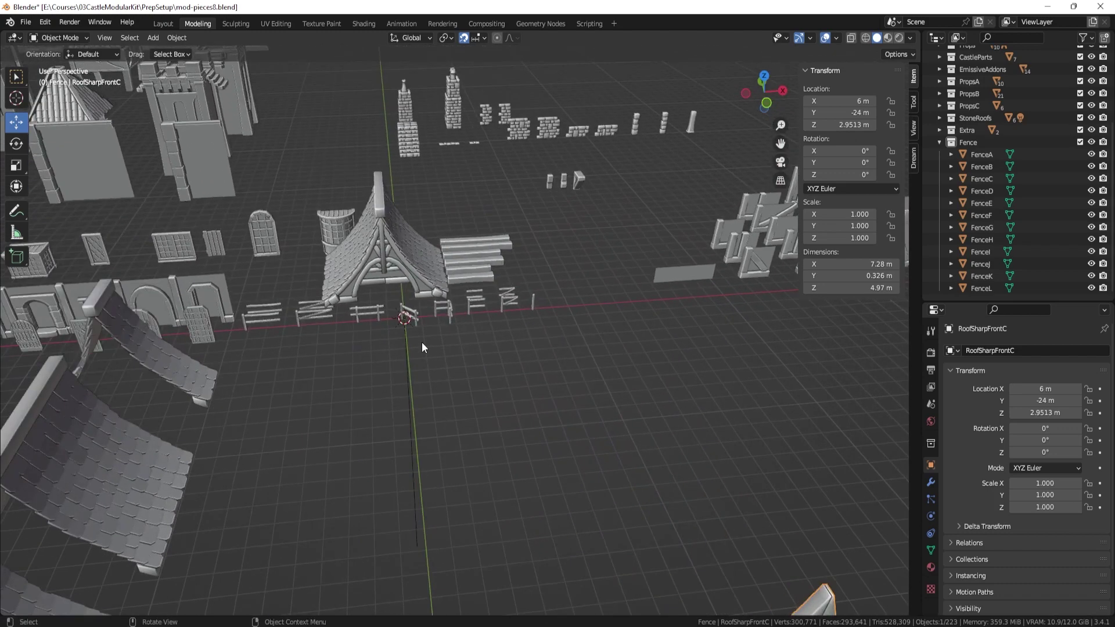
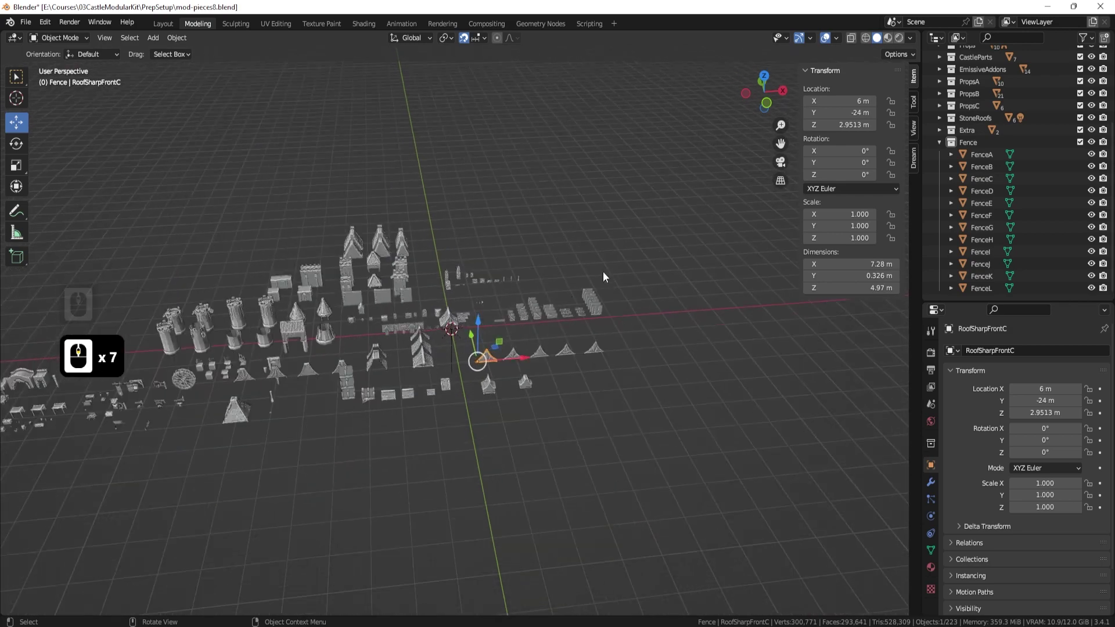
# Zoom the view back out to frame the whole castle kit.
pyautogui.middleClick(490, 263)
pyautogui.middleClick(440, 341)
pyautogui.middleClick(449, 337)
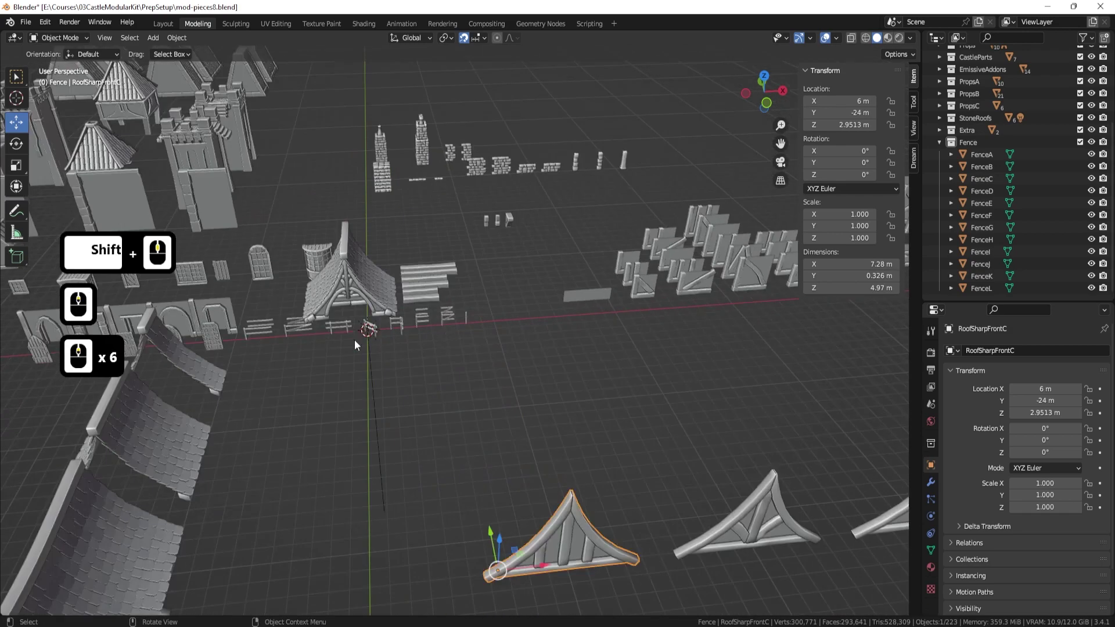
pyautogui.middleClick(358, 353)
pyautogui.middleClick(358, 352)
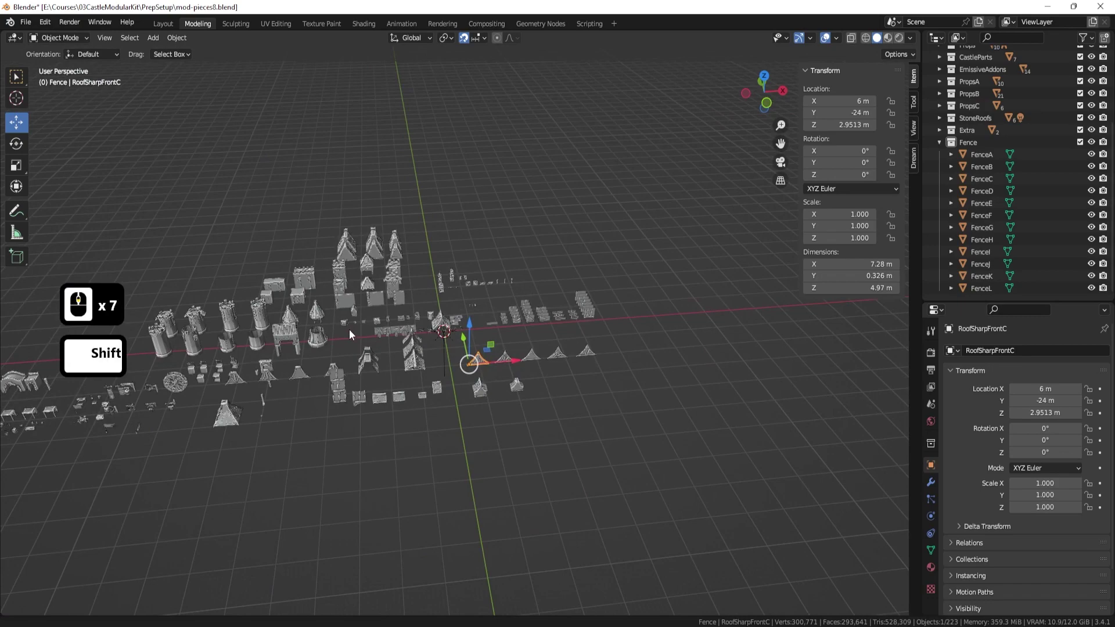
pyautogui.middleClick(424, 324)
pyautogui.middleClick(425, 320)
pyautogui.middleClick(426, 320)
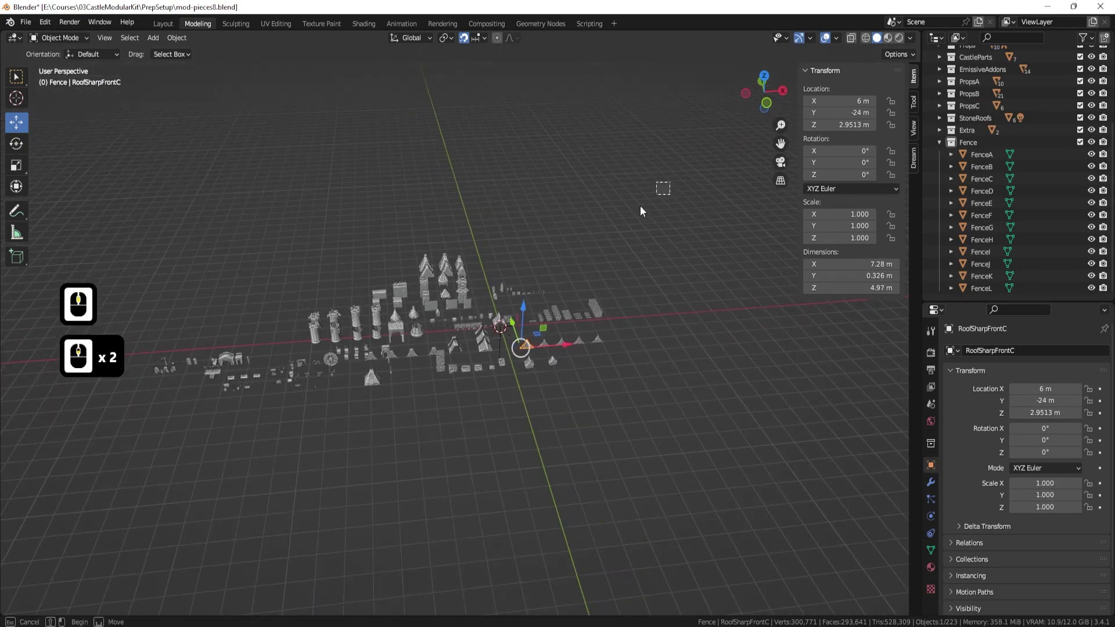
pyautogui.click(127, 471)
pyautogui.middleClick(498, 333)
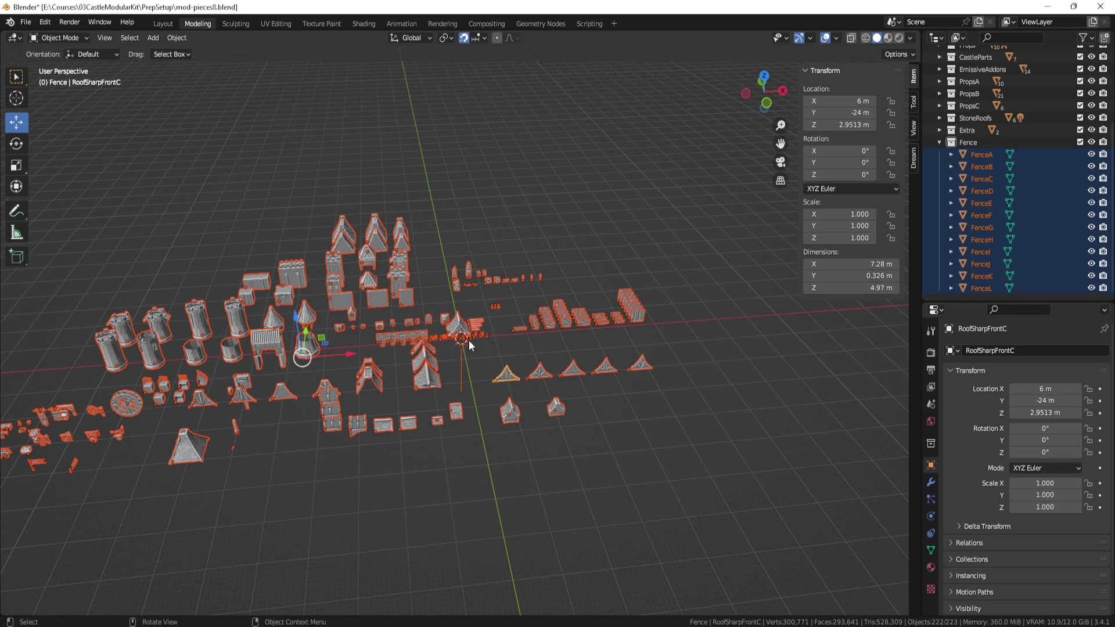
pyautogui.press('s')
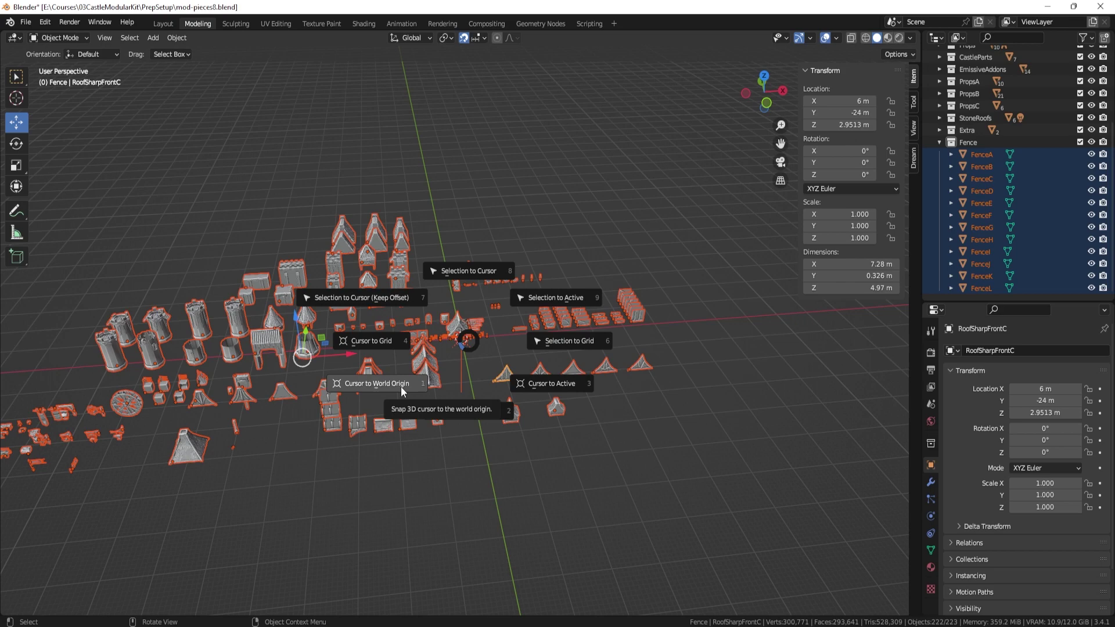
pyautogui.click(404, 391)
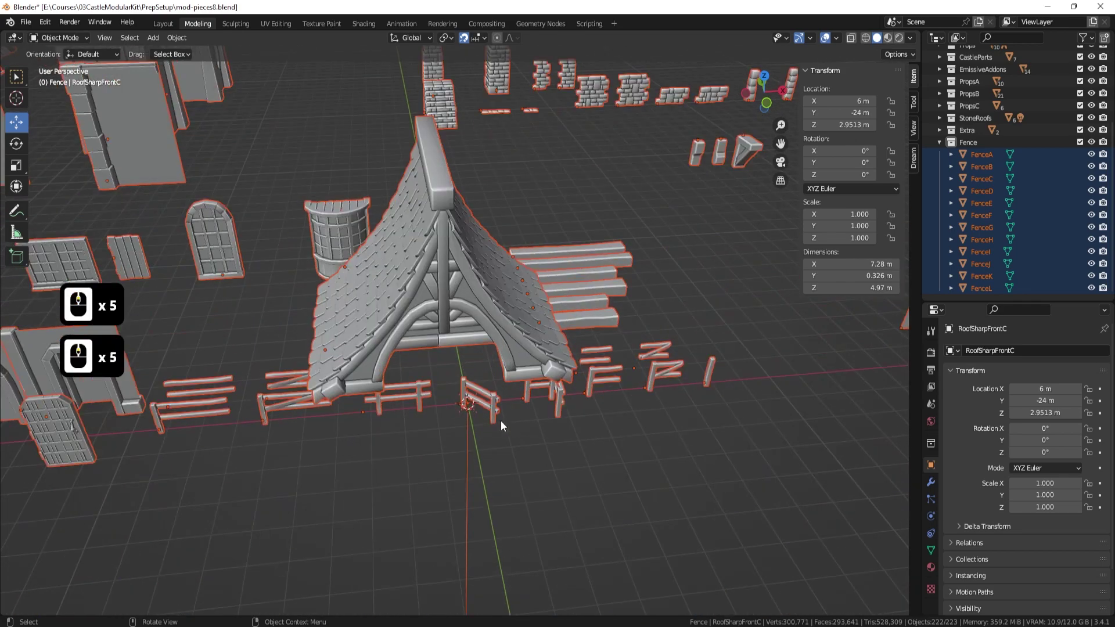
pyautogui.middleClick(496, 370)
pyautogui.middleClick(456, 314)
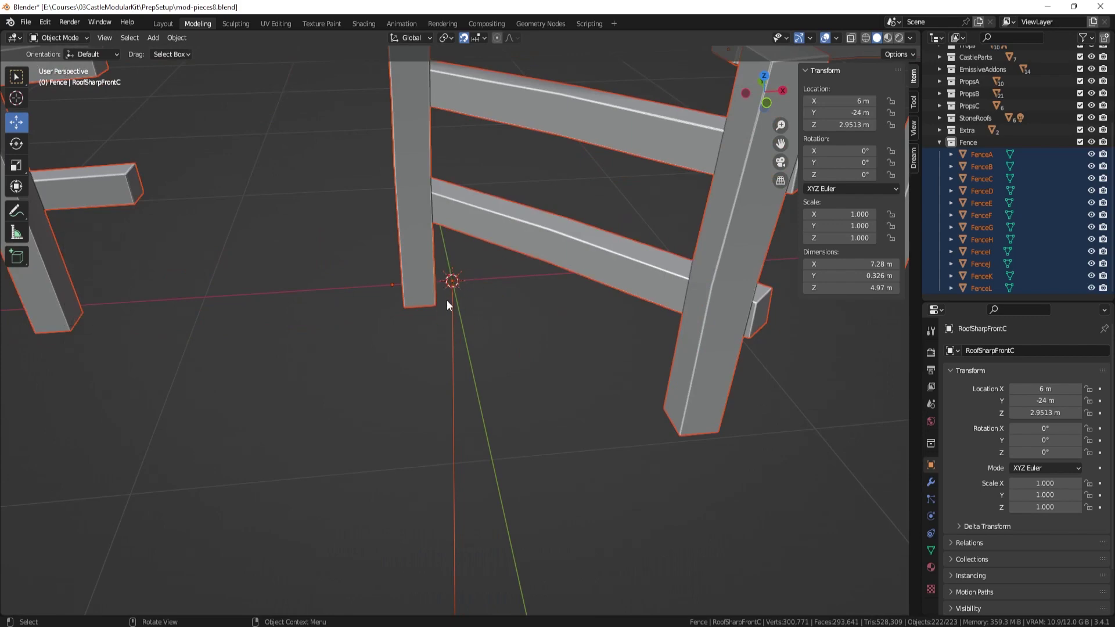
pyautogui.middleClick(451, 304)
pyautogui.middleClick(456, 312)
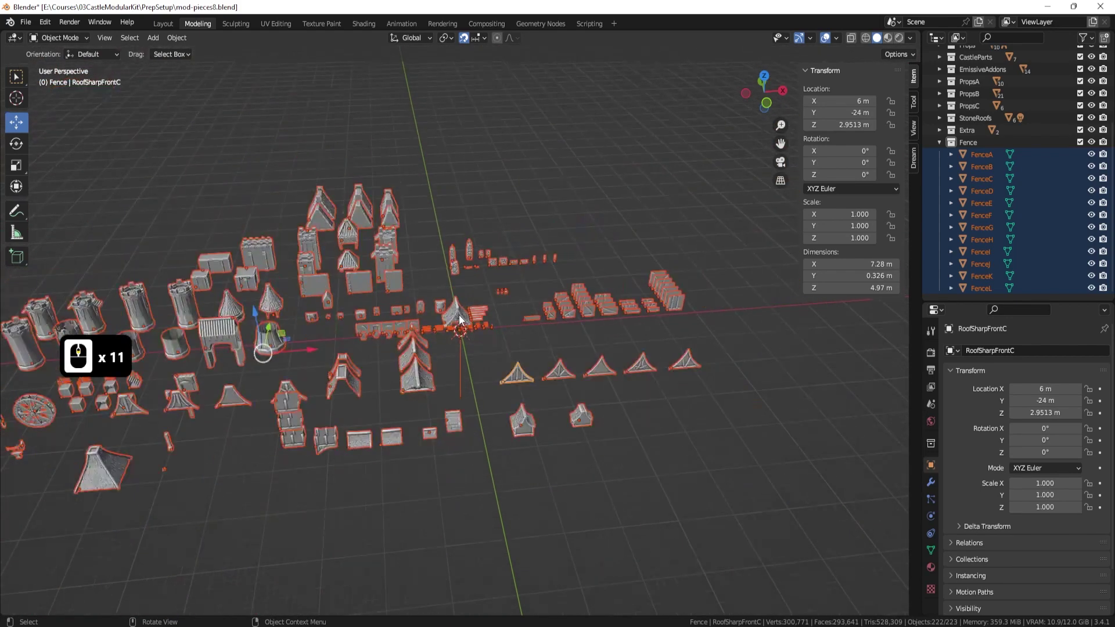
pyautogui.press('s')
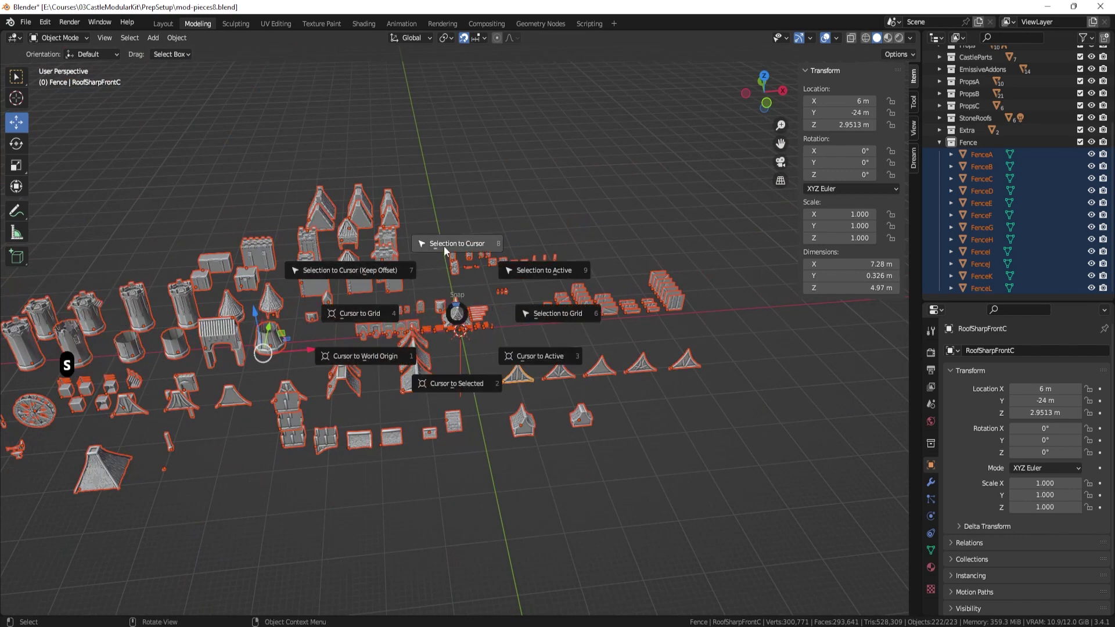
pyautogui.click(455, 253)
pyautogui.middleClick(514, 332)
pyautogui.middleClick(471, 347)
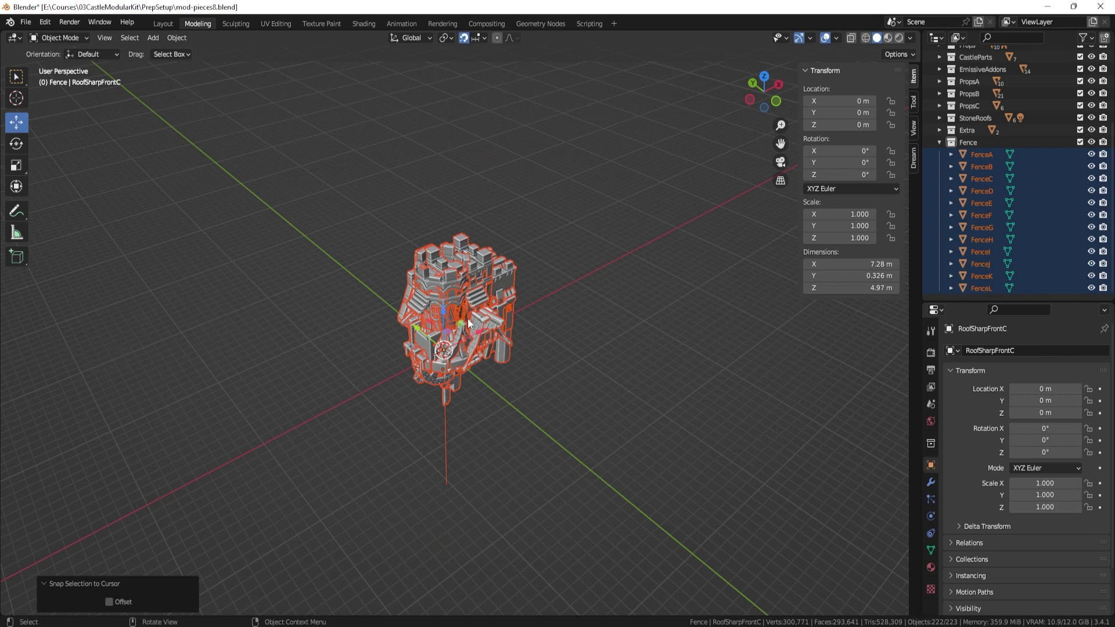
pyautogui.press('F8')
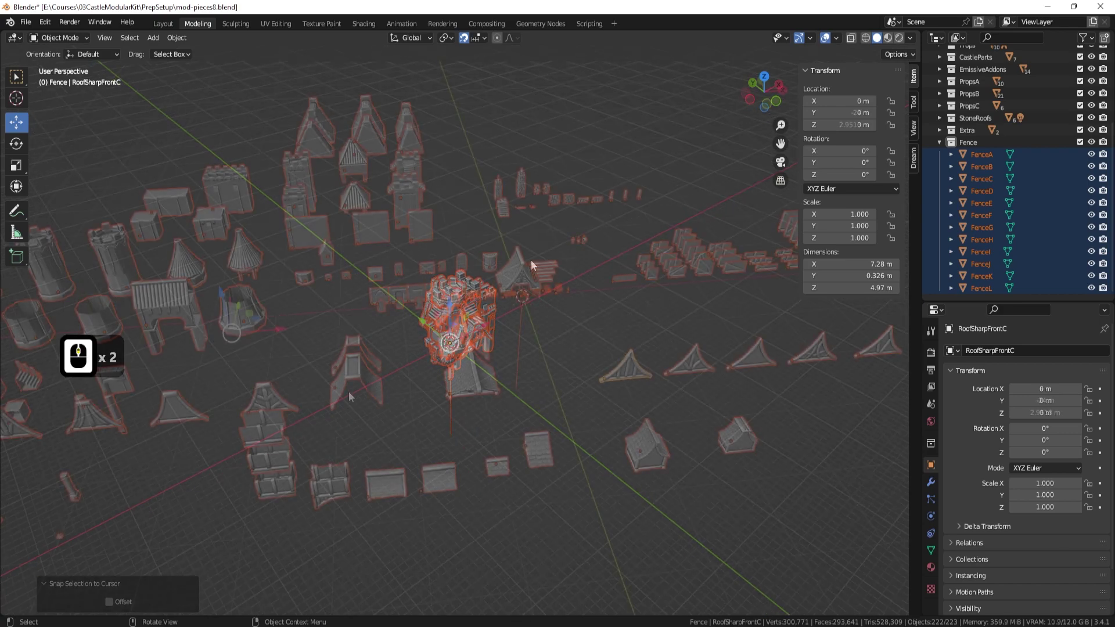
pyautogui.middleClick(446, 409)
pyautogui.middleClick(446, 408)
pyautogui.middleClick(446, 410)
pyautogui.middleClick(476, 337)
pyautogui.press('s')
pyautogui.press('s')
pyautogui.press('s')
pyautogui.press('s')
pyautogui.press('s')
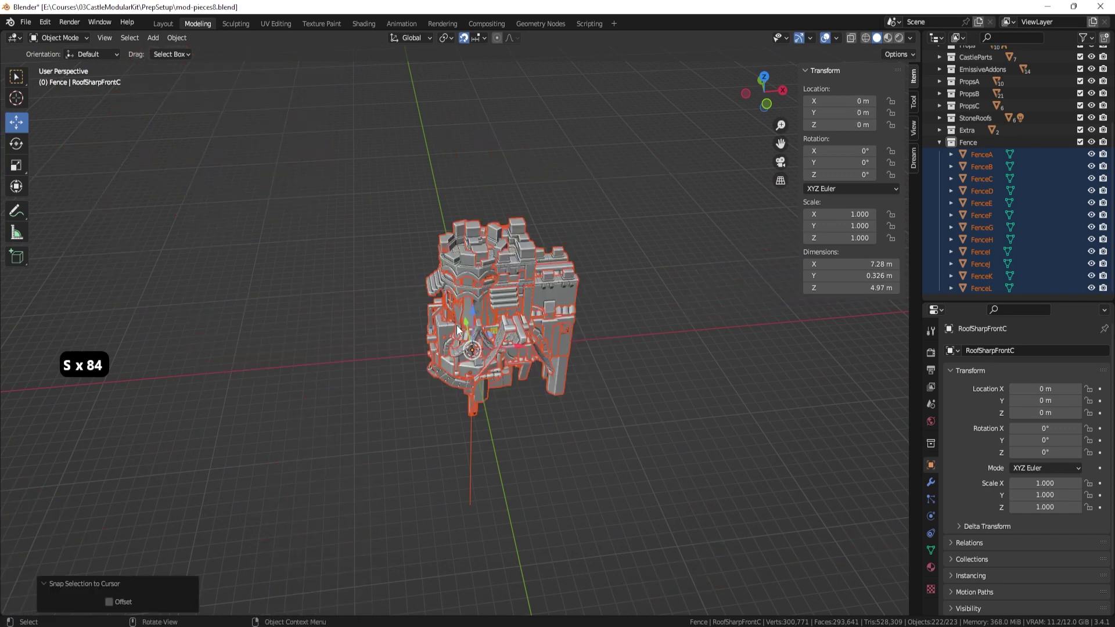
pyautogui.press('ctrl+z')
# Orbit over the roof slope pieces and look toward the row of doors.
pyautogui.middleClick(426, 373)
pyautogui.middleClick(530, 371)
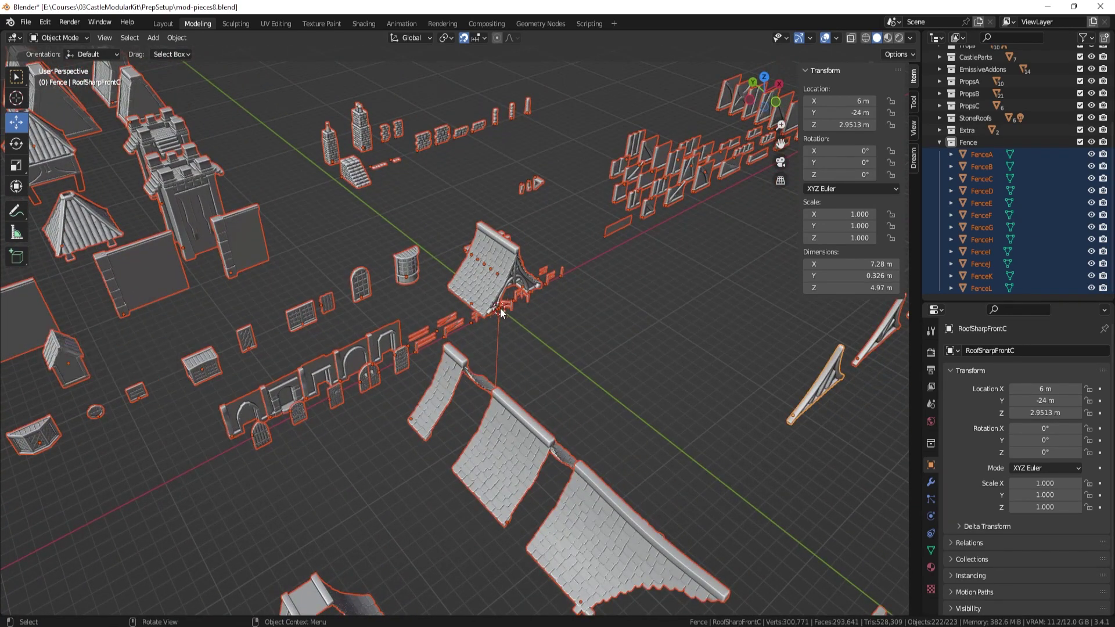
pyautogui.middleClick(441, 412)
pyautogui.middleClick(516, 425)
pyautogui.middleClick(393, 462)
pyautogui.middleClick(484, 443)
pyautogui.middleClick(507, 440)
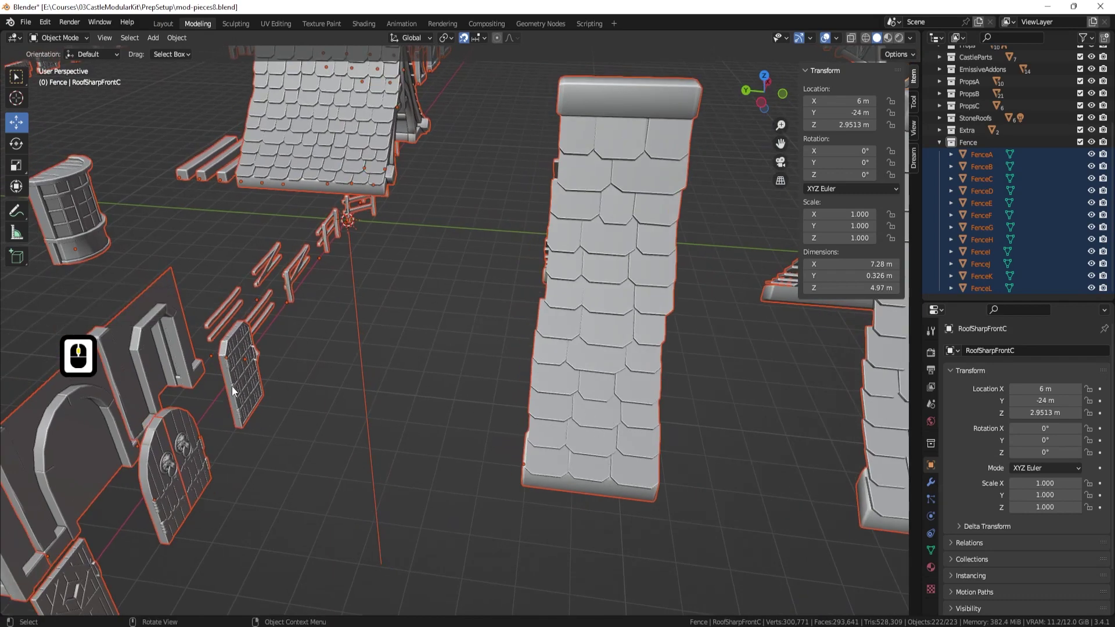
pyautogui.middleClick(541, 431)
pyautogui.middleClick(462, 422)
pyautogui.middleClick(543, 385)
# Select the DoorB.001 door piece, zoom in on it and enter Edit Mode.
pyautogui.click(409, 457)
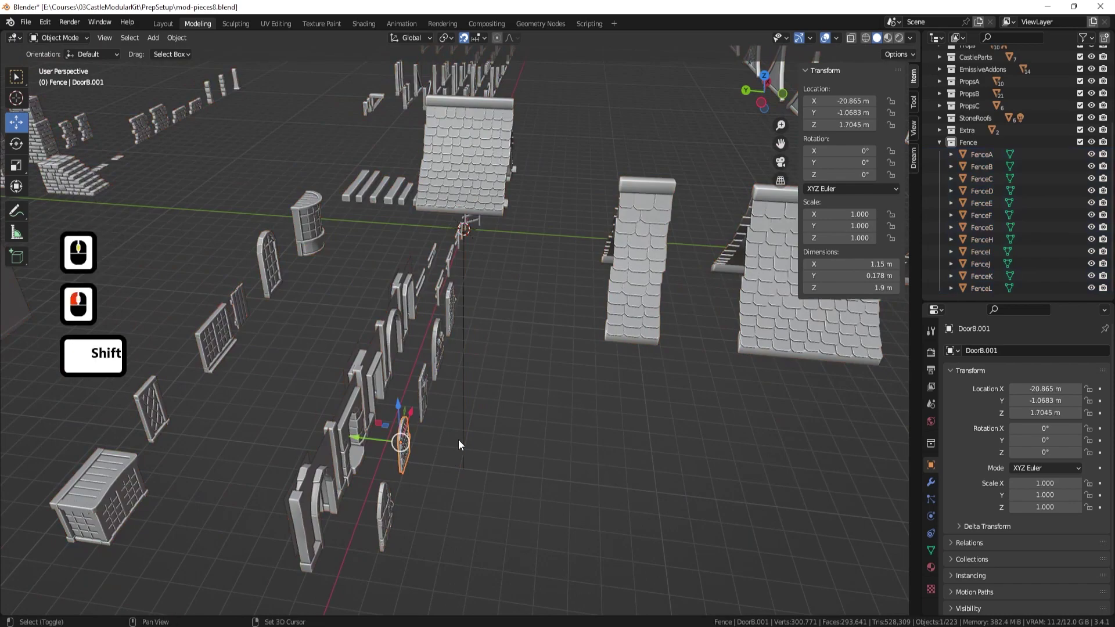
pyautogui.middleClick(479, 406)
pyautogui.middleClick(468, 417)
pyautogui.middleClick(334, 434)
pyautogui.middleClick(555, 418)
pyautogui.middleClick(353, 323)
pyautogui.middleClick(420, 315)
pyautogui.middleClick(421, 315)
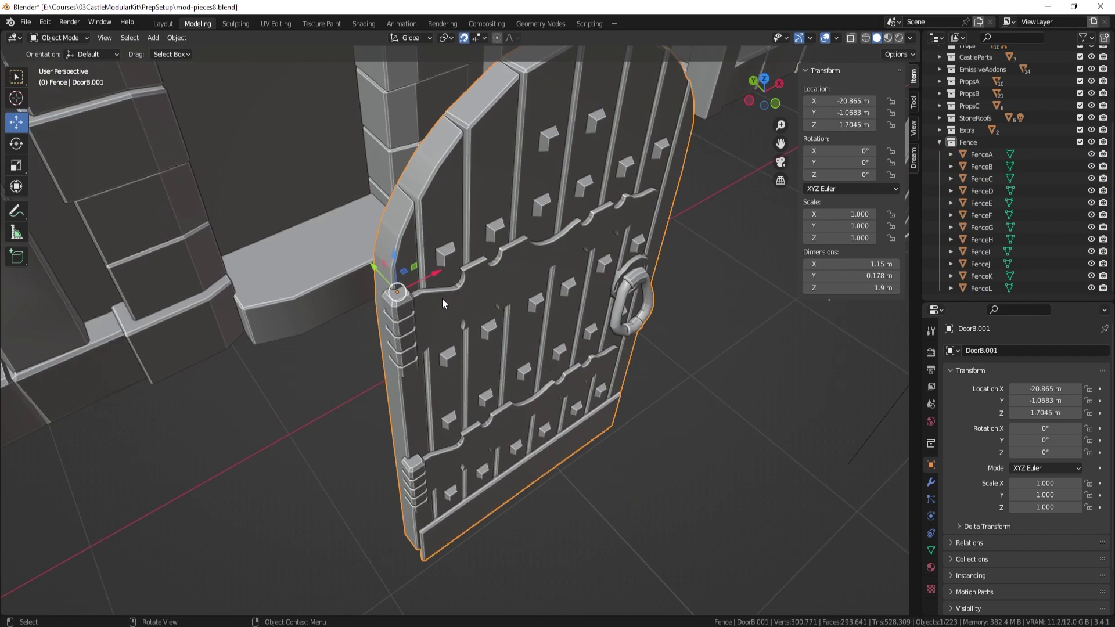
pyautogui.press('Tab')
# Place the 3D cursor on DoorB.001's hinge vertex and set its origin to the 3D cursor.
pyautogui.press('3')
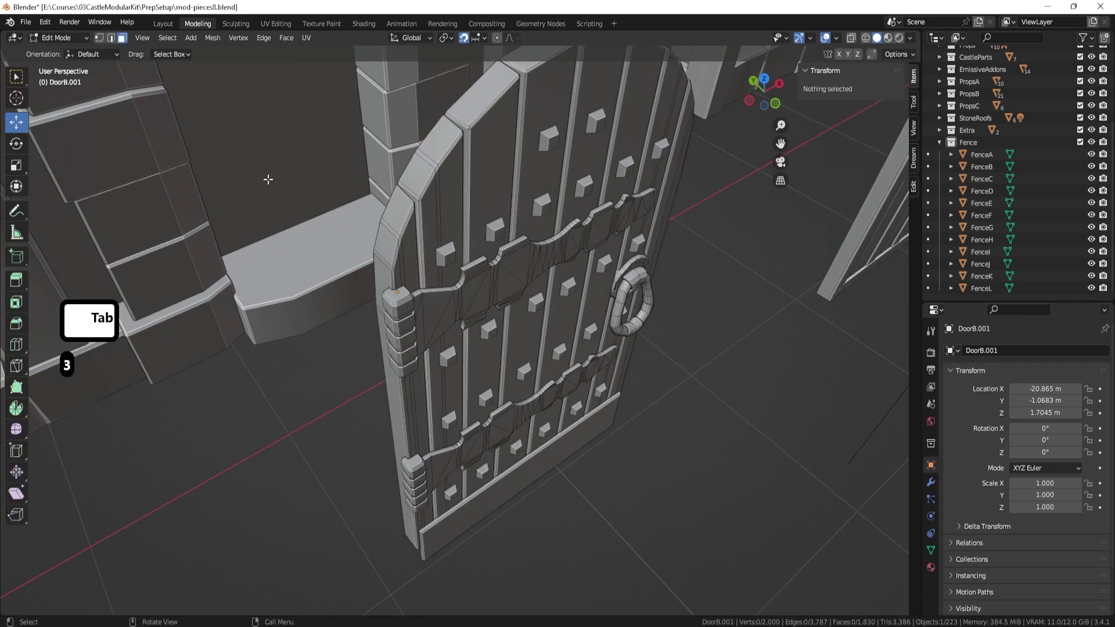
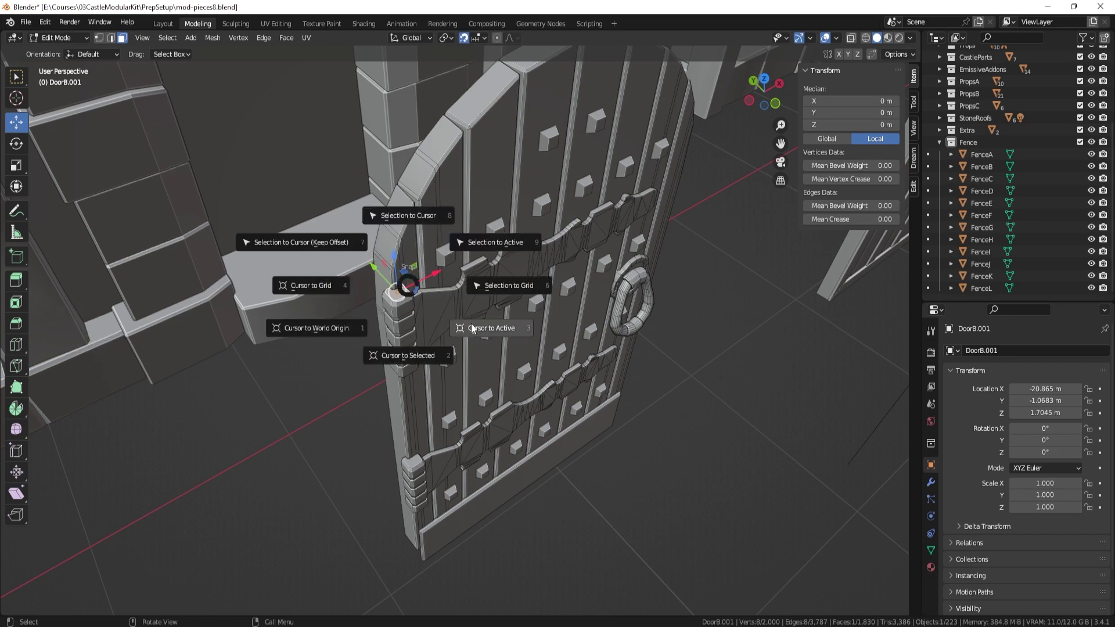
pyautogui.click(503, 336)
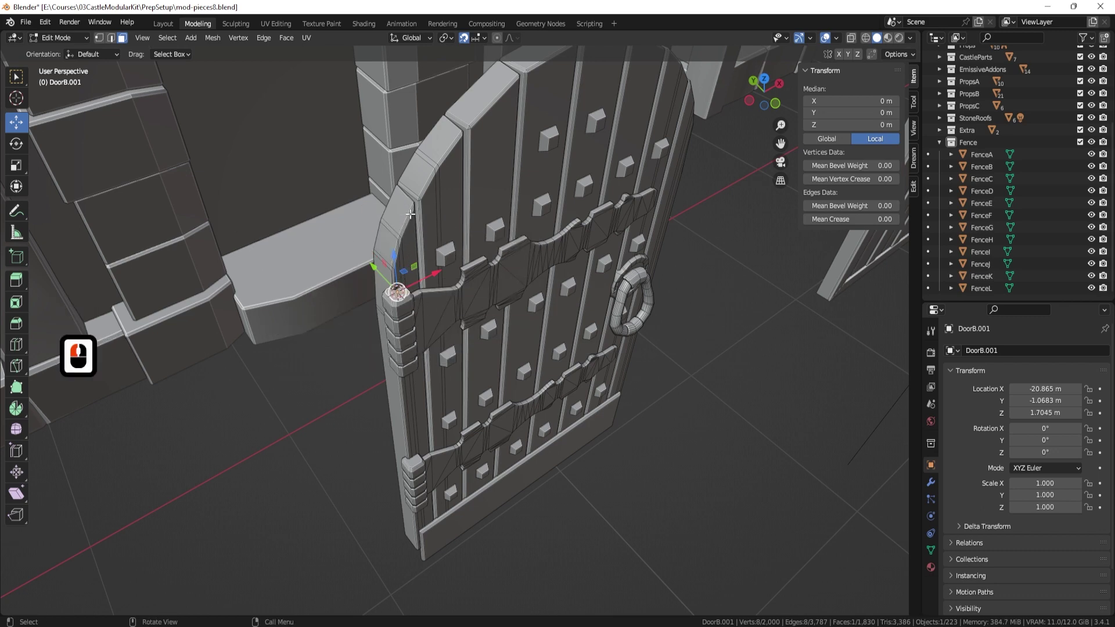
pyautogui.press('Tab')
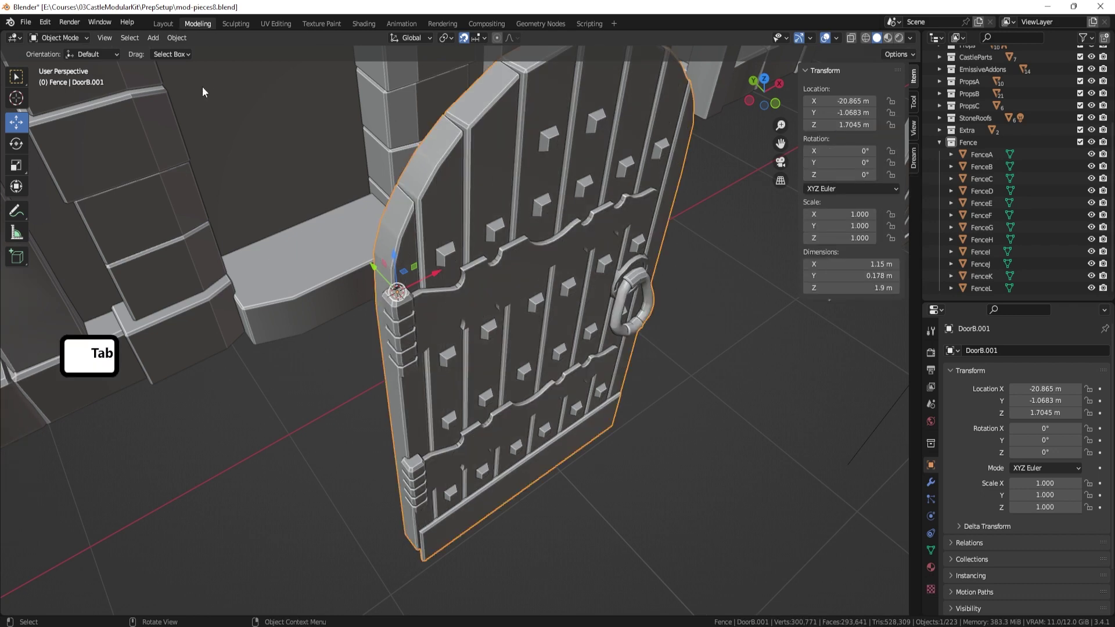
pyautogui.moveTo(526, 291); pyautogui.dragTo(588, 376)
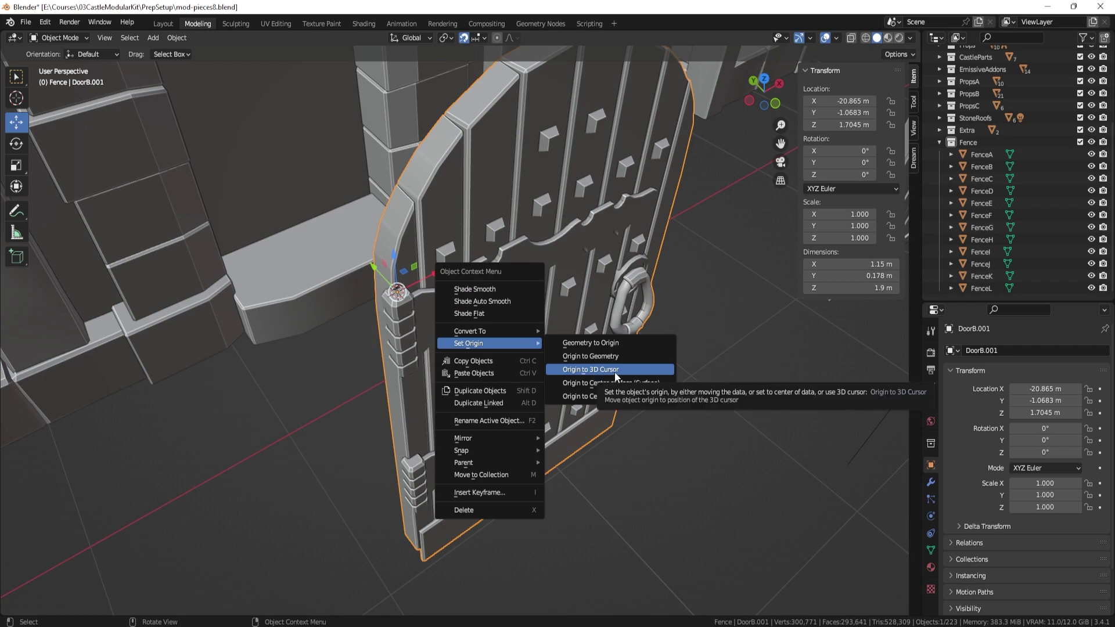
pyautogui.moveTo(619, 375); pyautogui.dragTo(440, 291)
pyautogui.middleClick(431, 267)
pyautogui.click(415, 178)
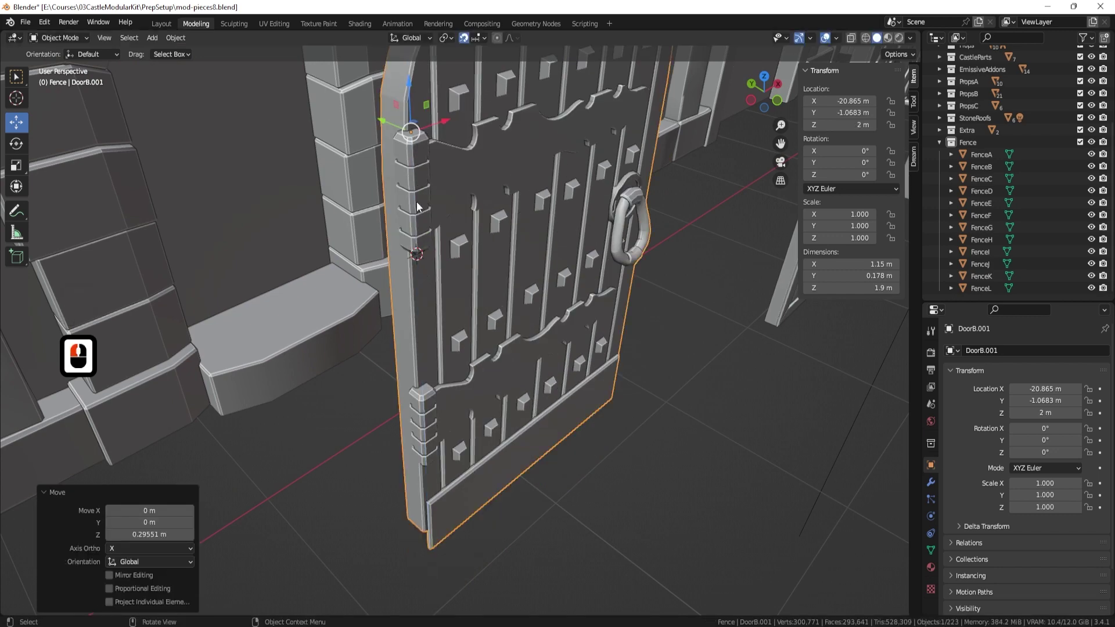
pyautogui.rightClick(420, 206)
pyautogui.click(495, 235)
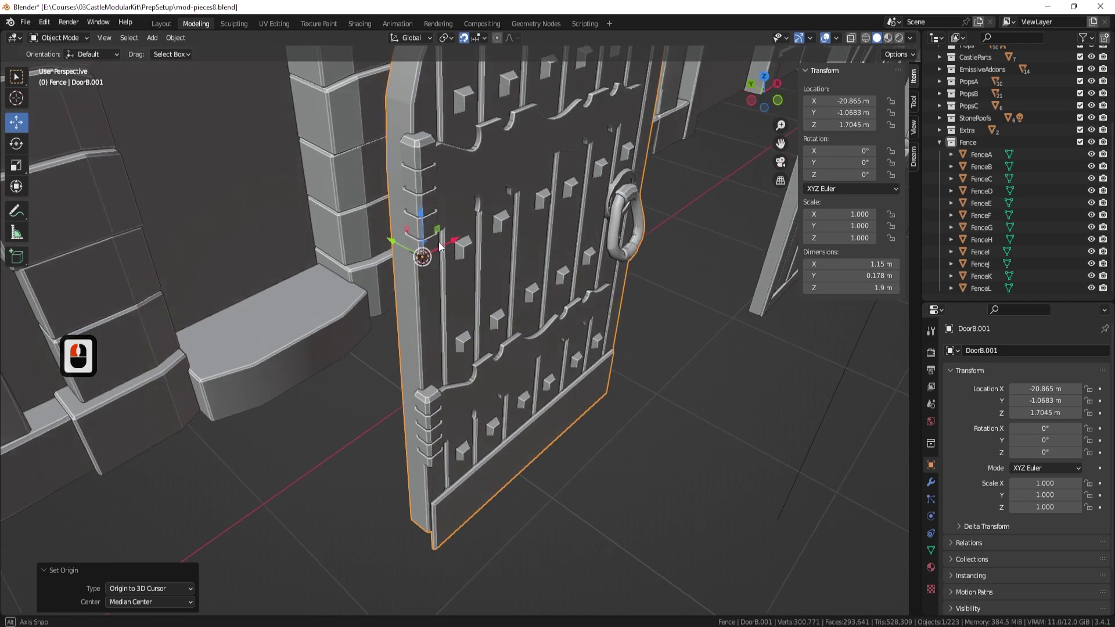
# Test-swing the door with a Z rotation around the hinge, then cancel and undo.
pyautogui.middleClick(453, 257)
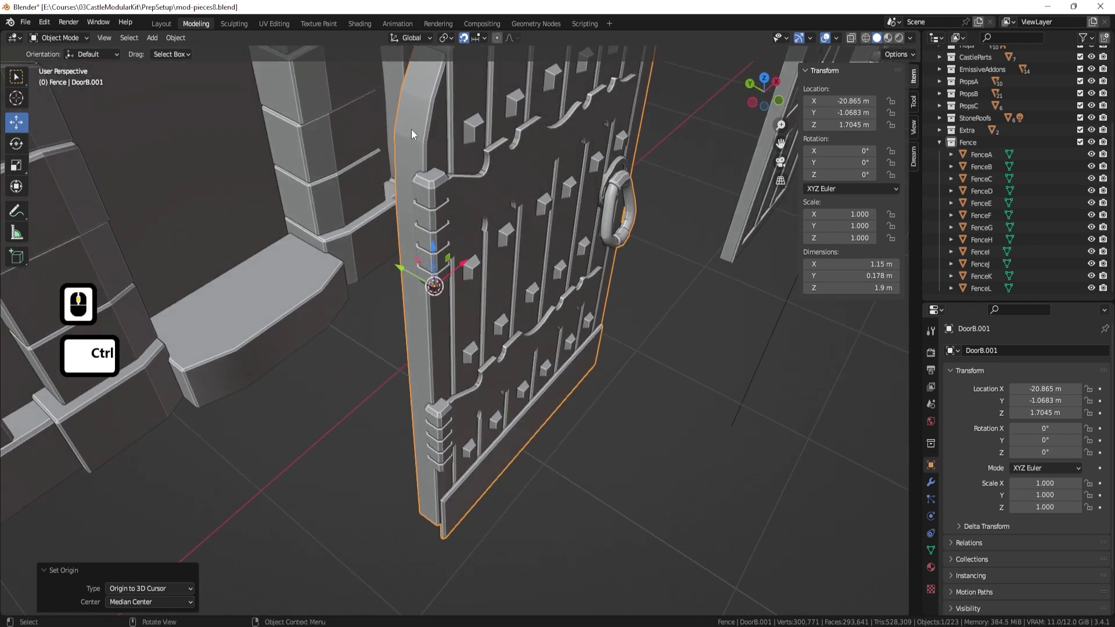
pyautogui.moveTo(389, 273); pyautogui.dragTo(360, 159)
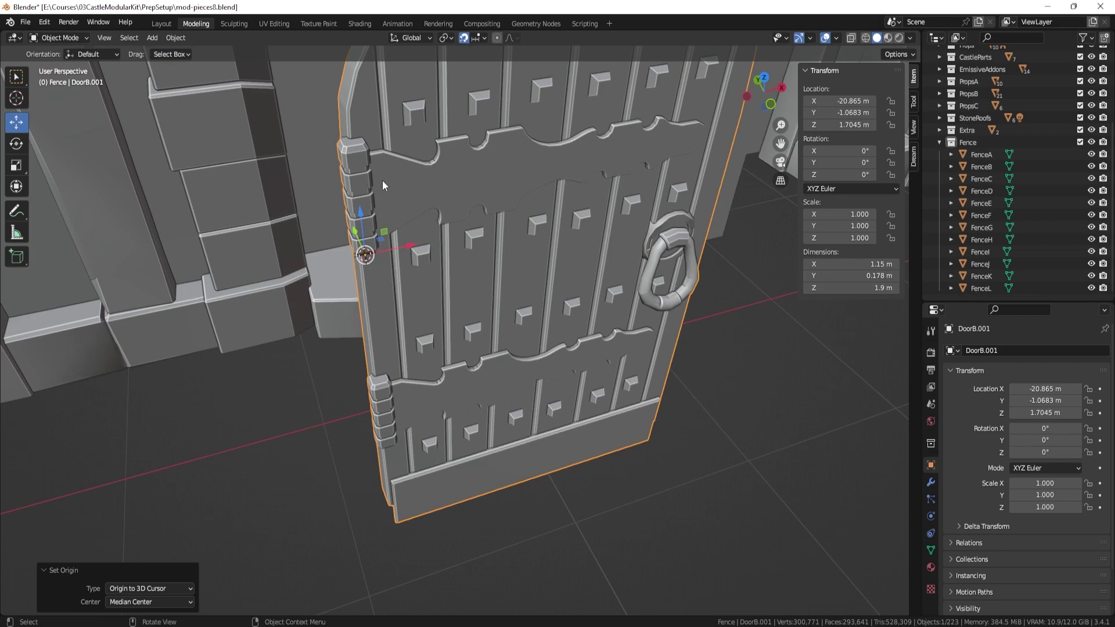
pyautogui.middleClick(435, 267)
pyautogui.middleClick(499, 279)
pyautogui.press('r')
pyautogui.write('rz')
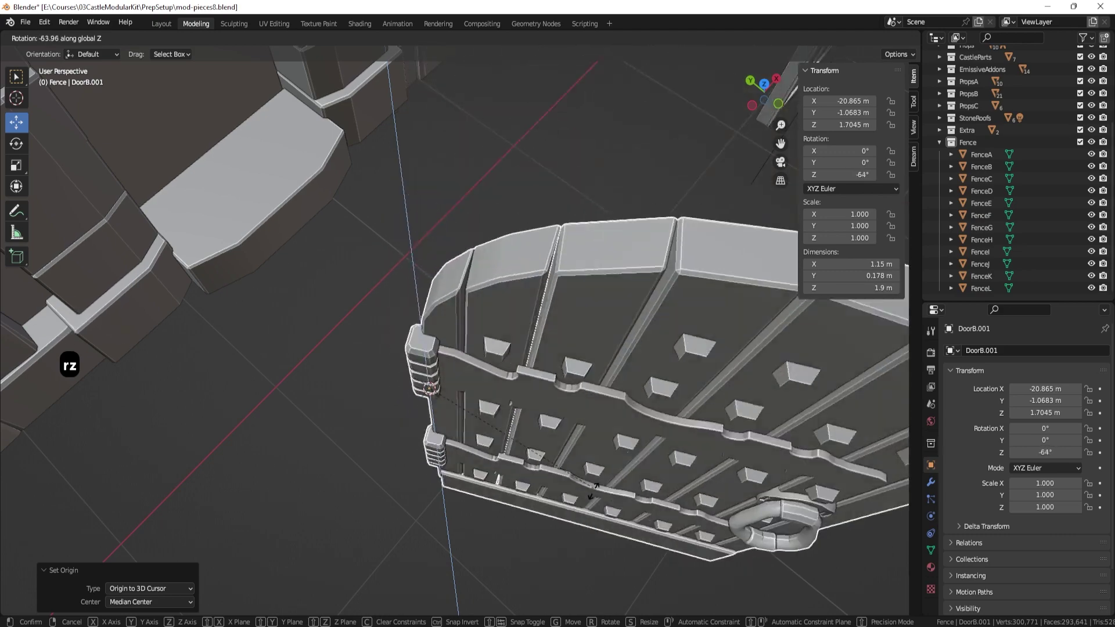
pyautogui.press('Escape')
pyautogui.middleClick(529, 335)
pyautogui.middleClick(514, 292)
pyautogui.press('ctrl+z')
pyautogui.press('ctrl+z')
# Pull back to the kit overview and select the RoofSharpFrontA roof piece.
pyautogui.middleClick(518, 309)
pyautogui.middleClick(522, 314)
pyautogui.middleClick(542, 320)
pyautogui.middleClick(453, 257)
pyautogui.click(442, 301)
pyautogui.middleClick(430, 350)
pyautogui.middleClick(430, 355)
pyautogui.middleClick(488, 336)
pyautogui.middleClick(455, 357)
pyautogui.middleClick(469, 369)
pyautogui.middleClick(482, 362)
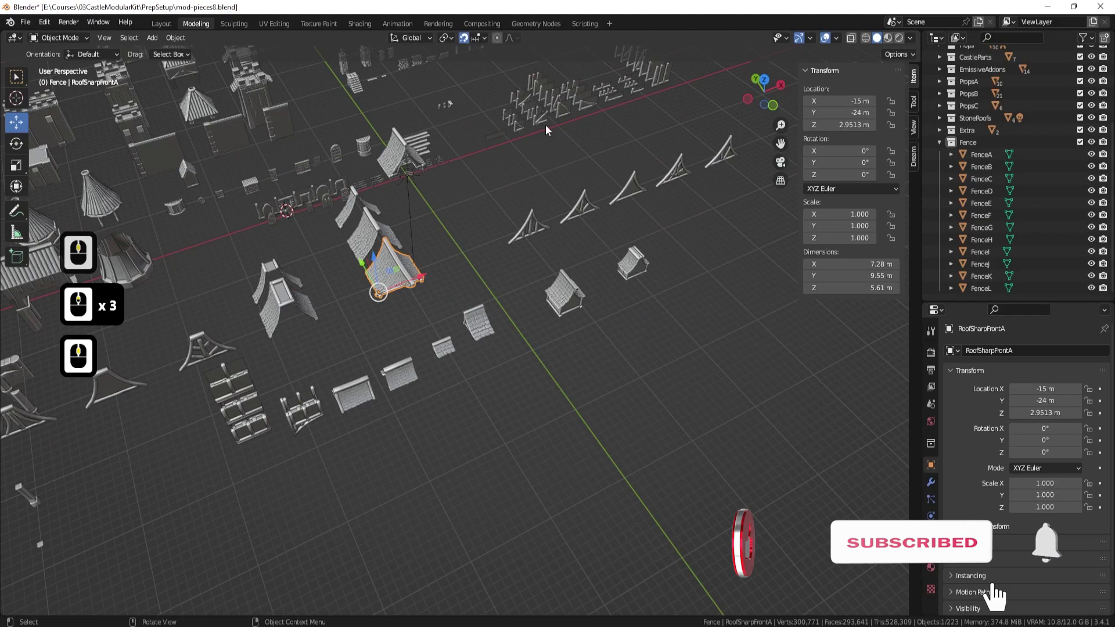
# Select the Wall3x2B piece and zoom out to see the whole scene.
pyautogui.click(543, 122)
pyautogui.press('.')
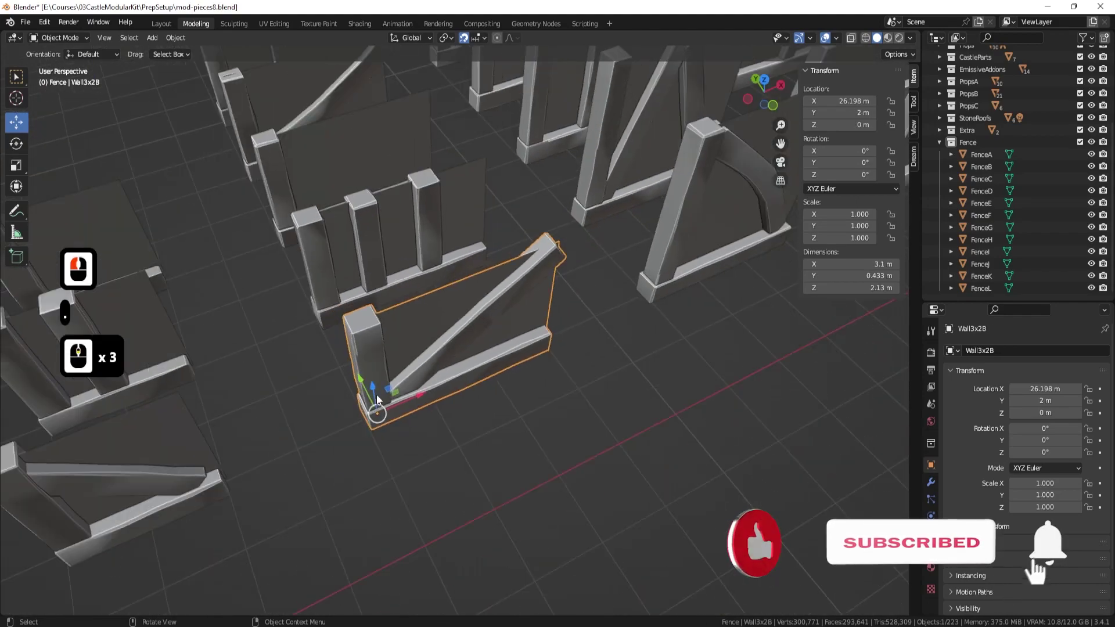
pyautogui.middleClick(372, 401)
pyautogui.middleClick(357, 364)
pyautogui.middleClick(437, 424)
pyautogui.middleClick(437, 424)
pyautogui.middleClick(443, 416)
pyautogui.middleClick(338, 355)
pyautogui.middleClick(534, 444)
pyautogui.middleClick(562, 309)
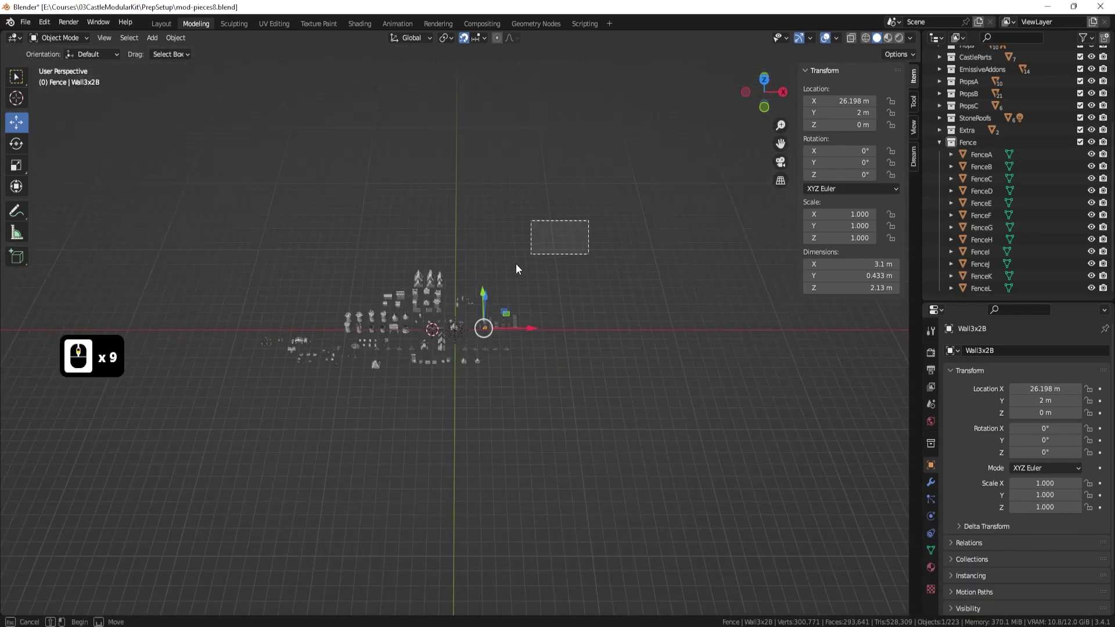
# Select all pieces and snap them to the 3D cursor at the door, then undo it.
pyautogui.click(197, 473)
pyautogui.press('shift+s')
pyautogui.press('s')
pyautogui.write('sss')
pyautogui.press('s')
pyautogui.press('s')
pyautogui.press('s')
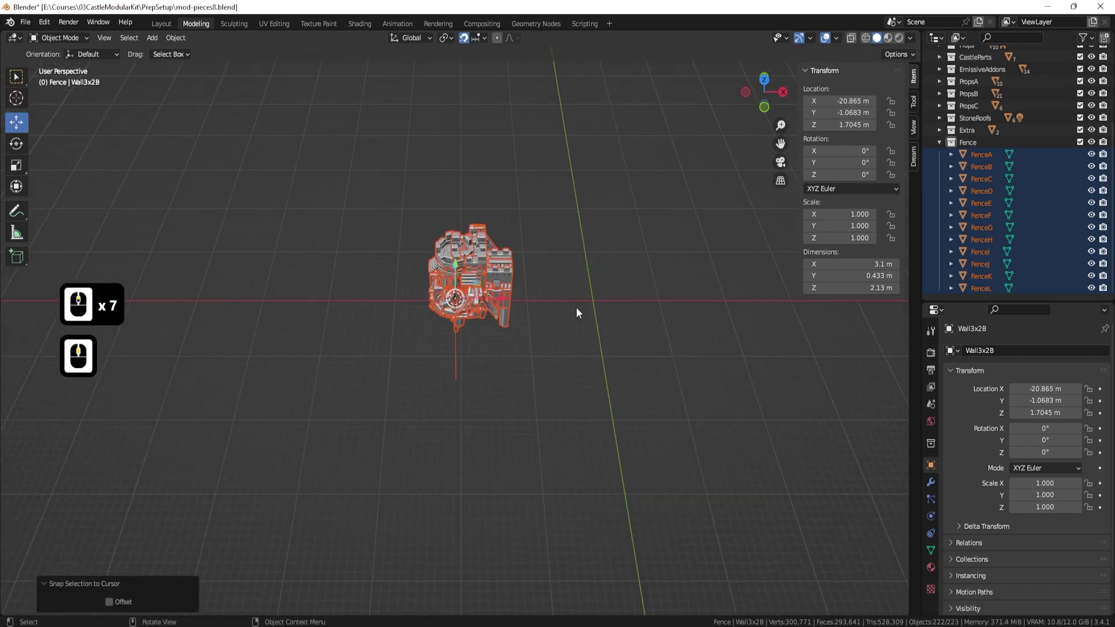
pyautogui.press('ctrl+z')
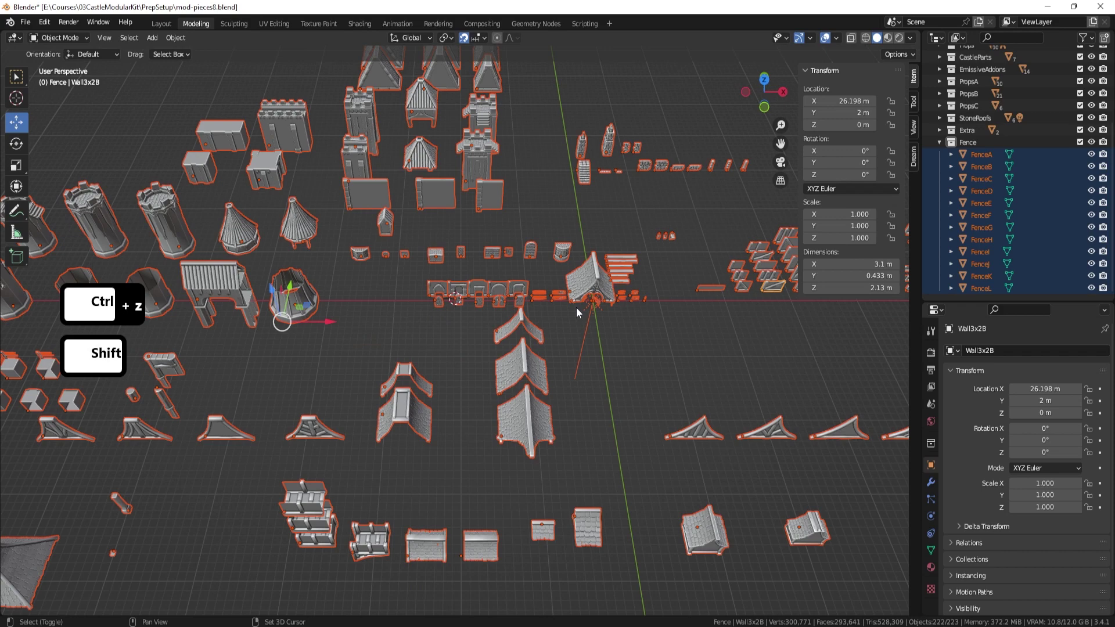
# Move the 3D cursor to the world origin and snap all pieces onto it.
pyautogui.press('s')
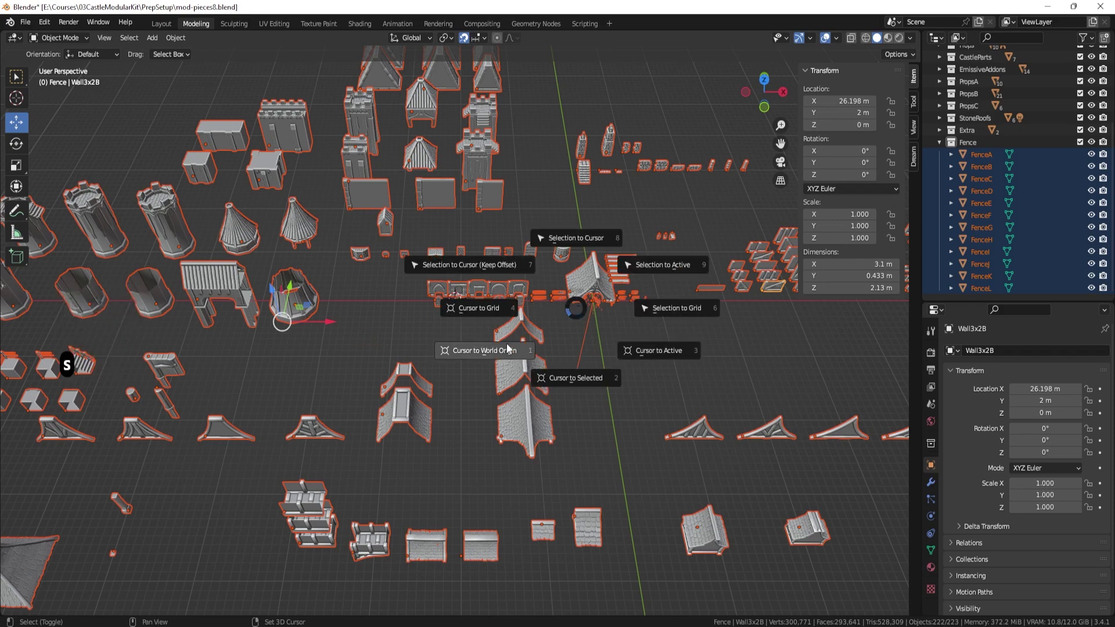
pyautogui.click(509, 349)
pyautogui.press('shift+s')
pyautogui.press('s')
pyautogui.press('s')
pyautogui.press('s')
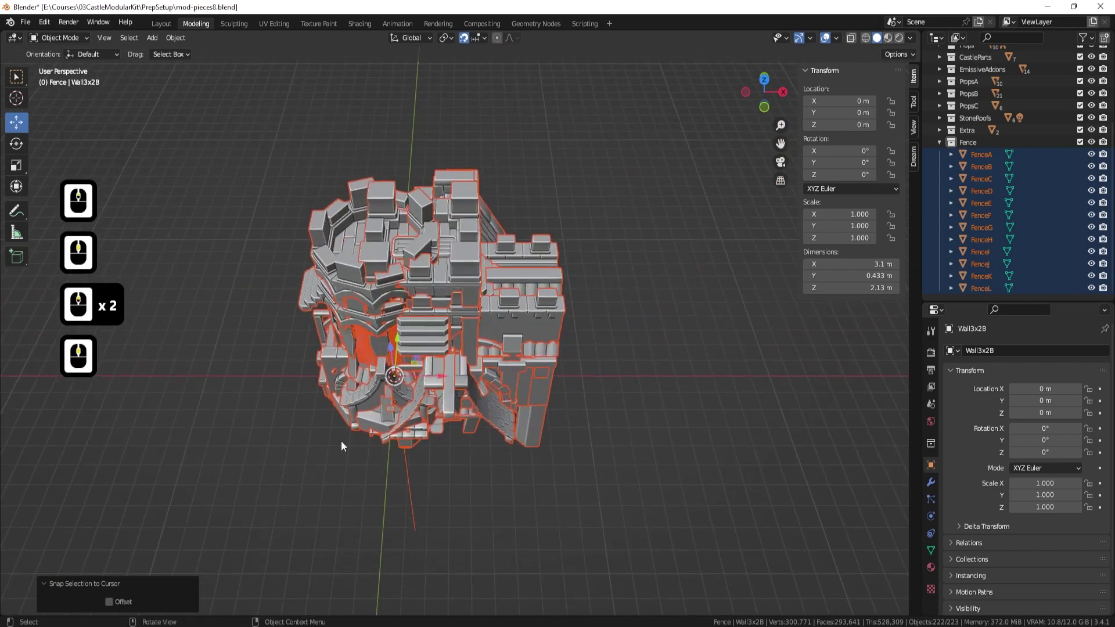
pyautogui.press('ctrl+z')
# Start an FBX export from the File > Export menu.
pyautogui.click(577, 229)
pyautogui.click(327, 437)
pyautogui.click(25, 28)
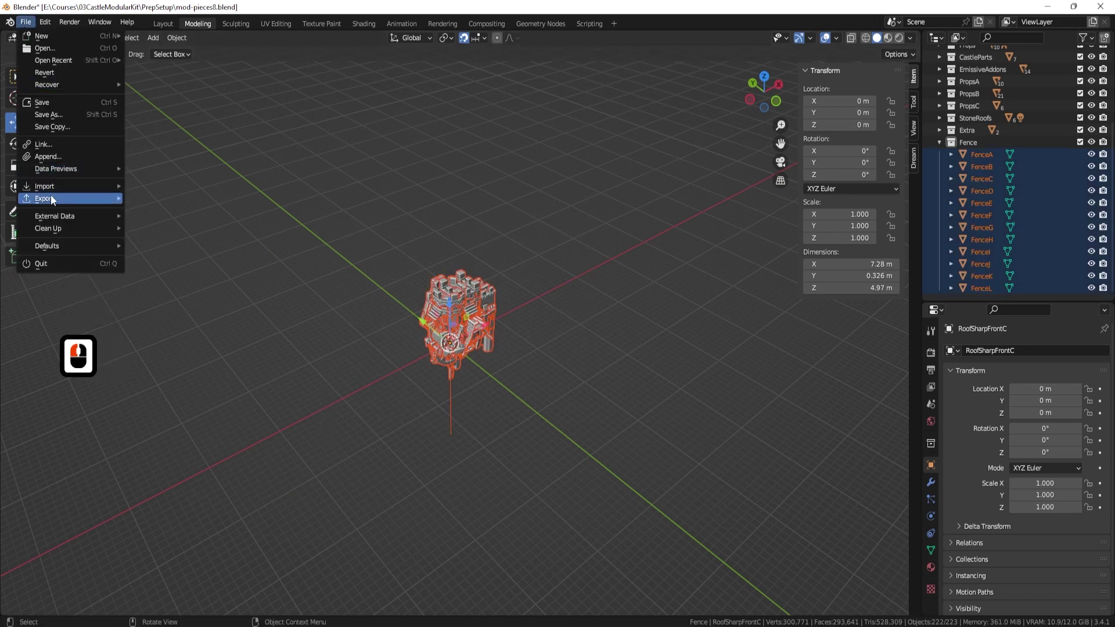
pyautogui.click(55, 199)
pyautogui.click(174, 309)
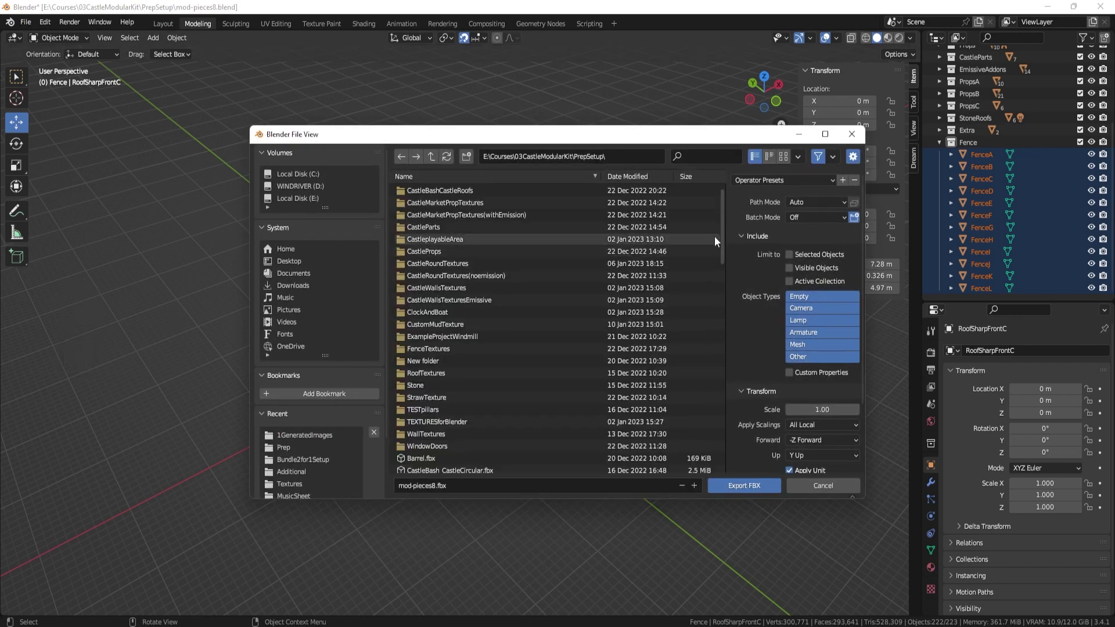
pyautogui.press('F8')
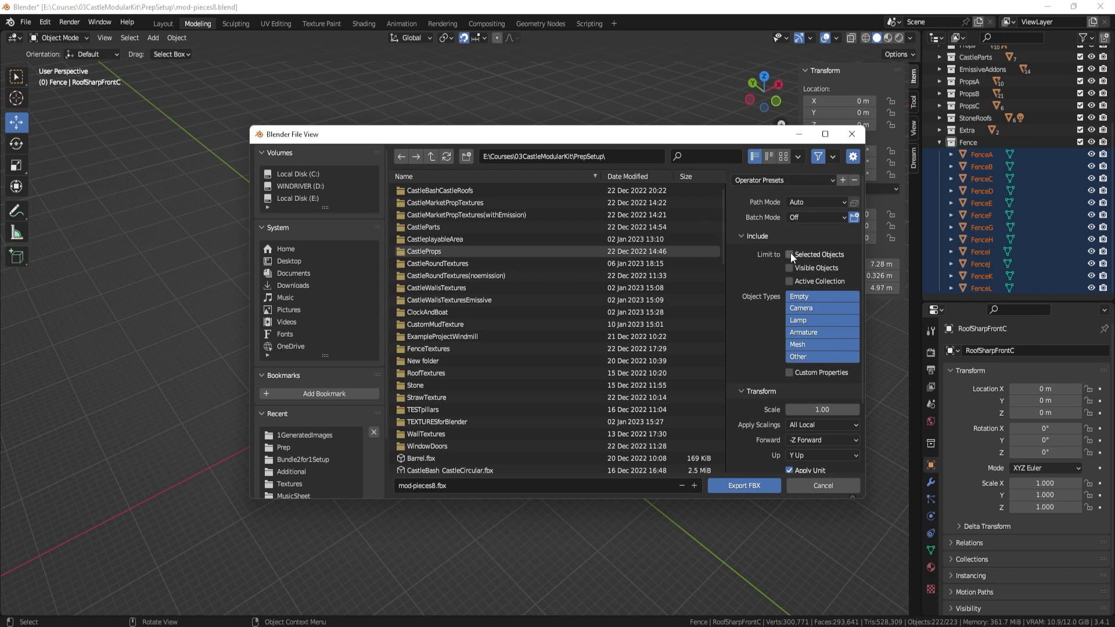
# Limit the export to selected Mesh objects with Face geometry smoothing.
pyautogui.click(793, 259)
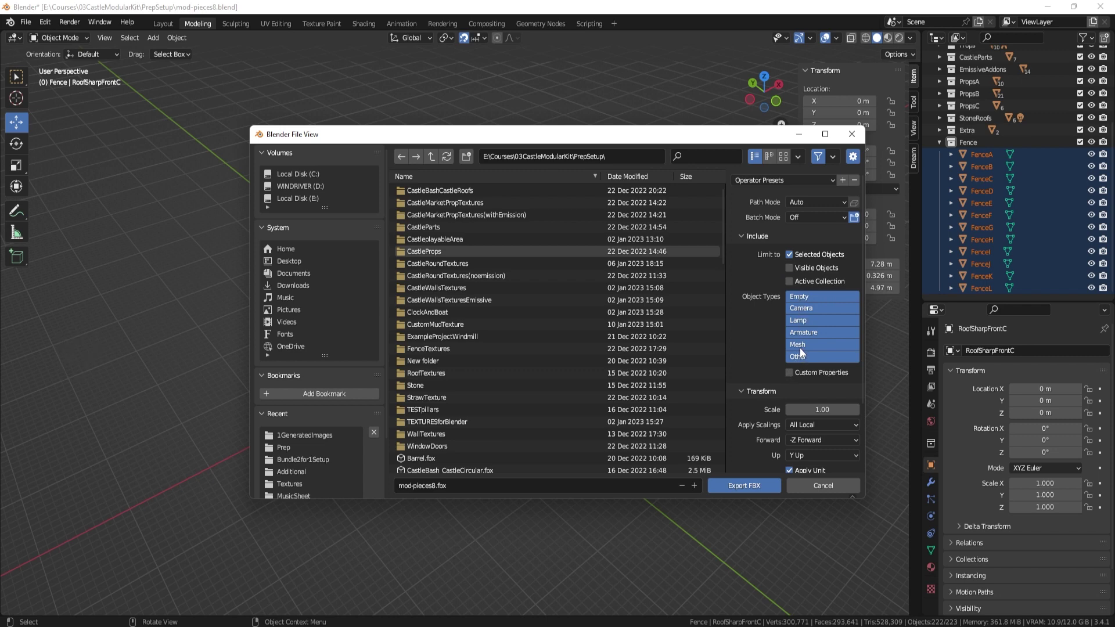
pyautogui.click(803, 348)
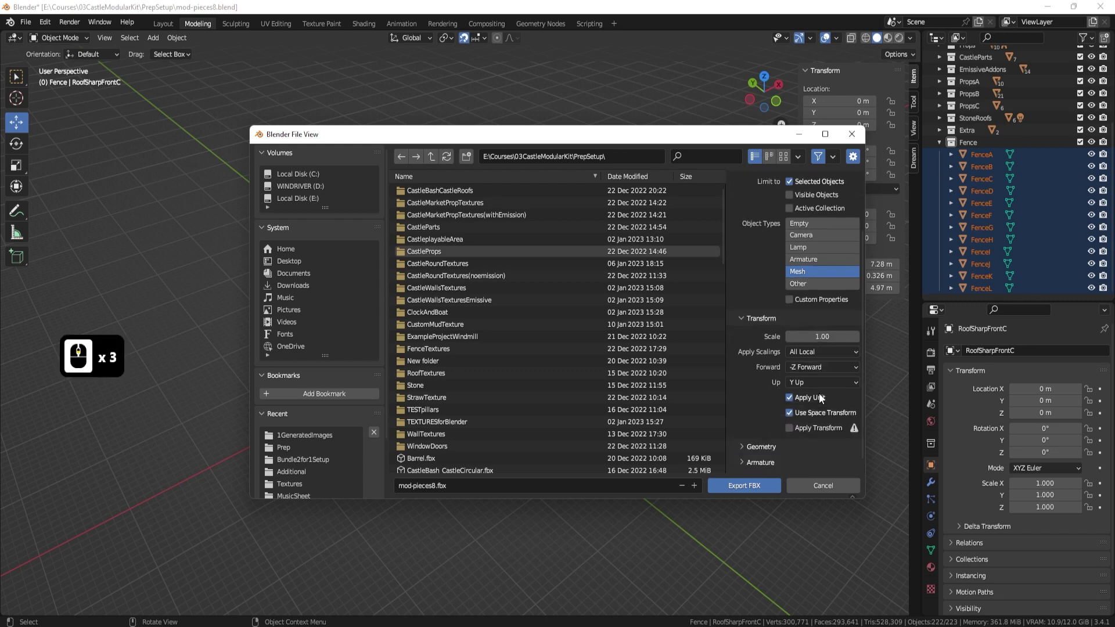
pyautogui.click(762, 438)
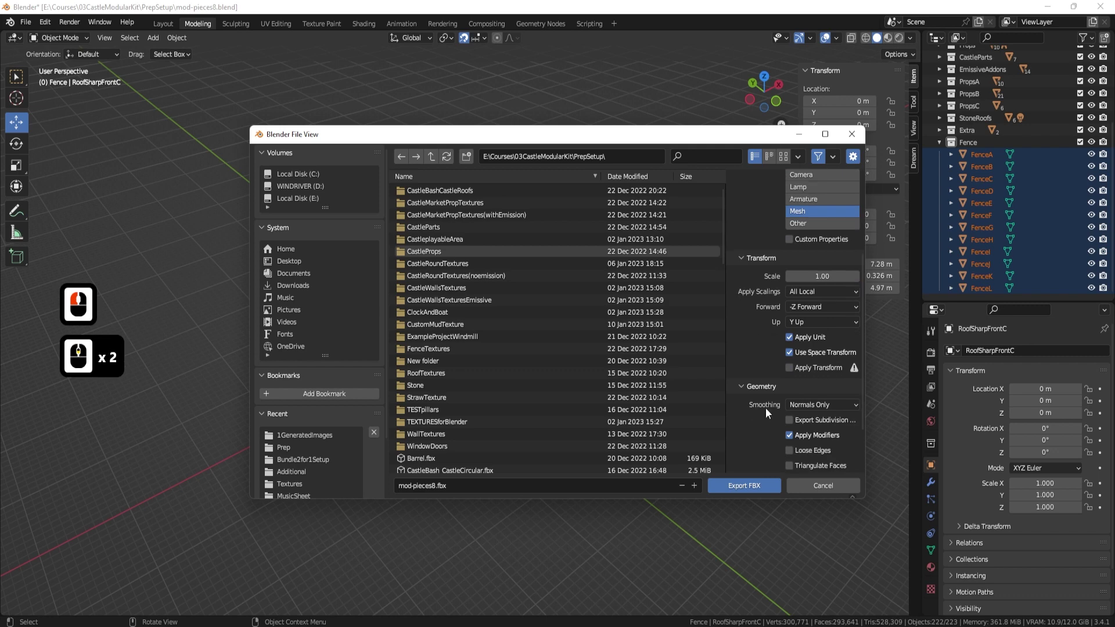
pyautogui.click(799, 408)
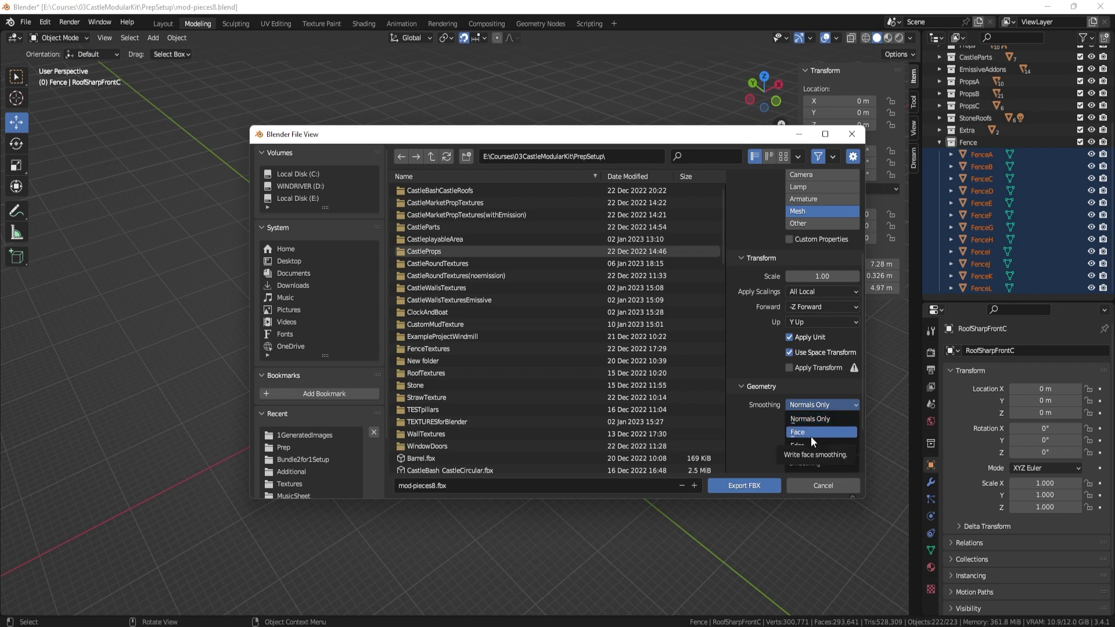
pyautogui.press('F8')
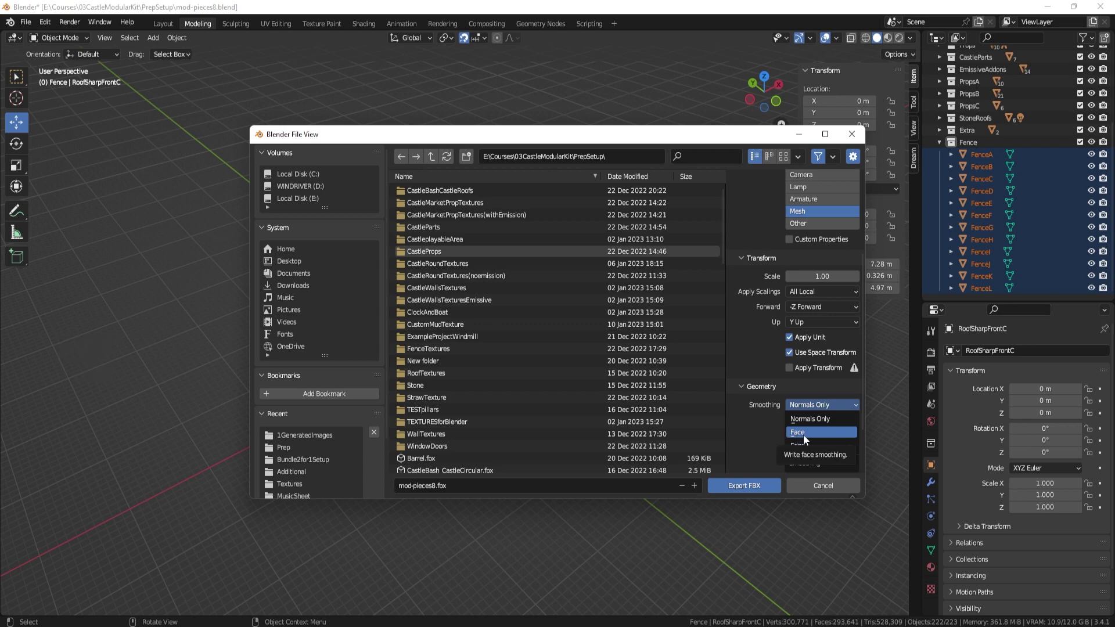
pyautogui.click(807, 438)
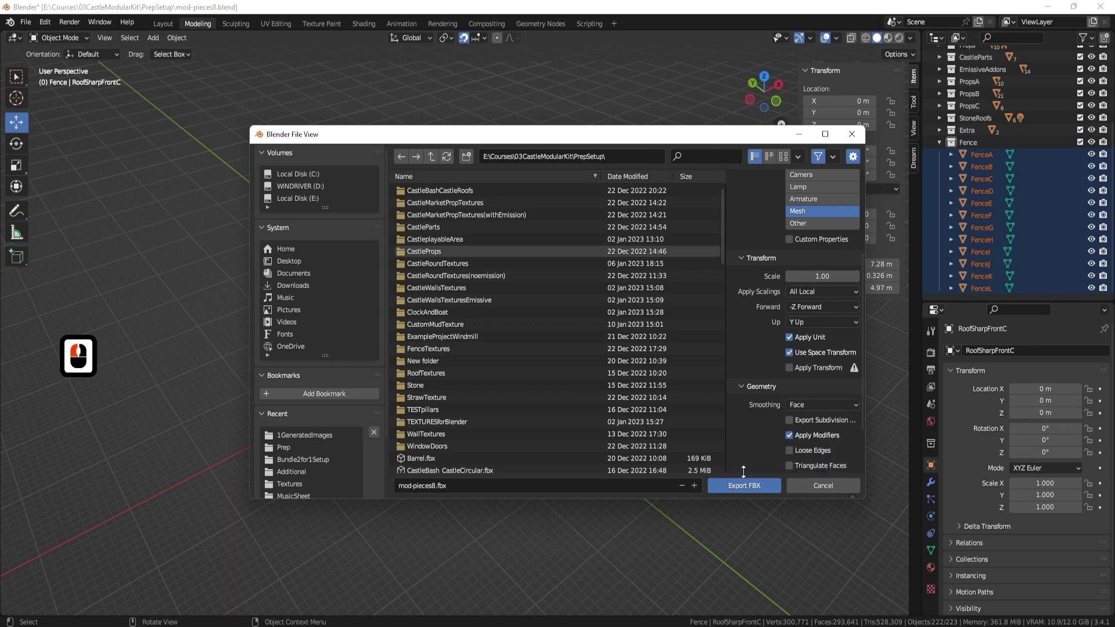
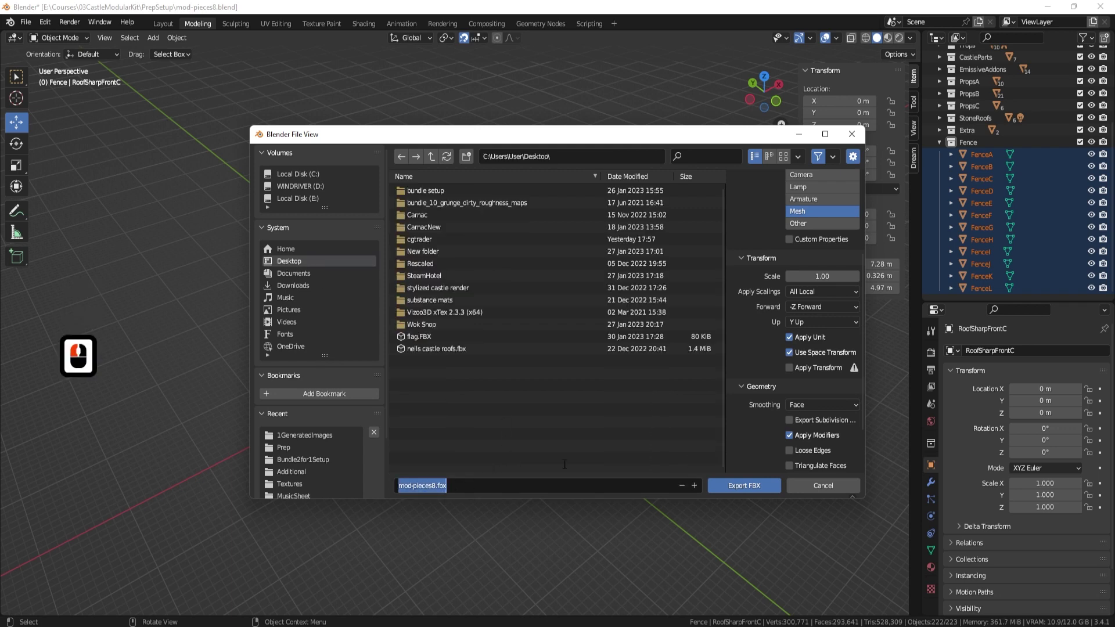
# Export the pieces to the Desktop as KitbashCastle.fbx.
pyautogui.write('ktbashstle')
pyautogui.press('Return')
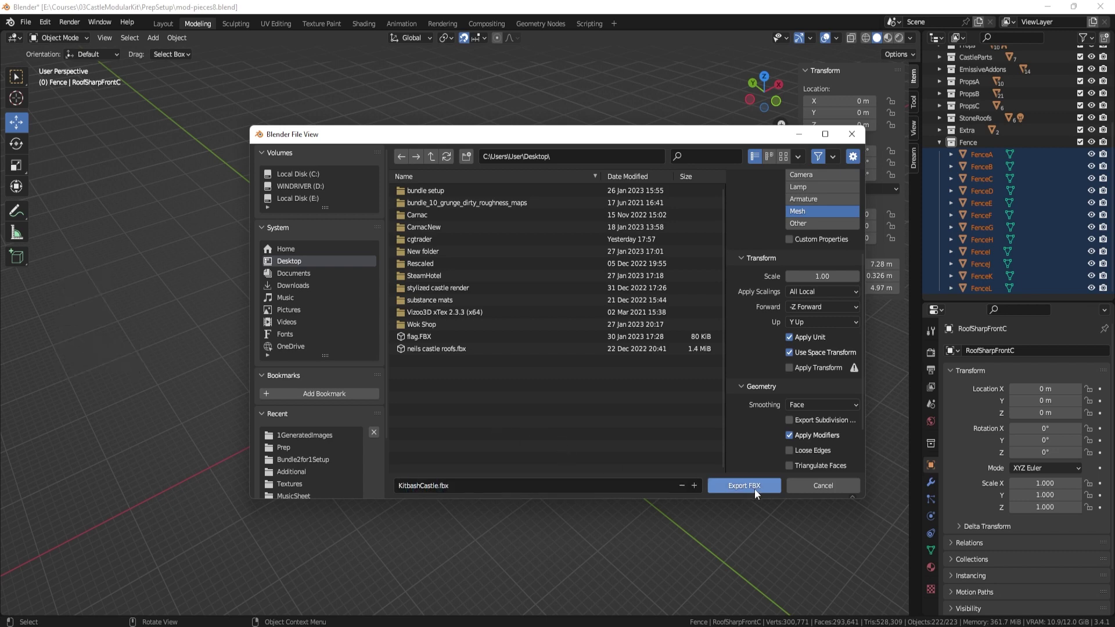
pyautogui.moveTo(757, 494); pyautogui.dragTo(530, 382)
pyautogui.middleClick(530, 371)
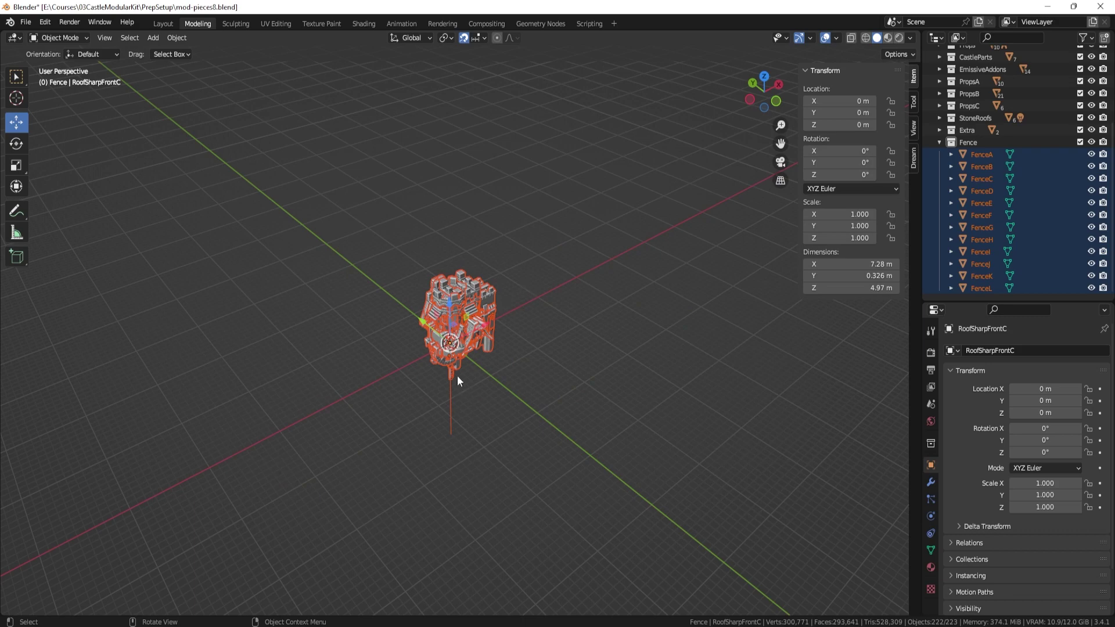
# Undo the snap to origin so the pieces return to their spread-out layout.
pyautogui.middleClick(357, 228)
pyautogui.middleClick(439, 336)
pyautogui.middleClick(440, 336)
pyautogui.middleClick(508, 354)
pyautogui.press('ctrl+z')
pyautogui.press('ctrl+z')
pyautogui.press('ctrl+z')
pyautogui.press('ctrl+z')
pyautogui.middleClick(472, 330)
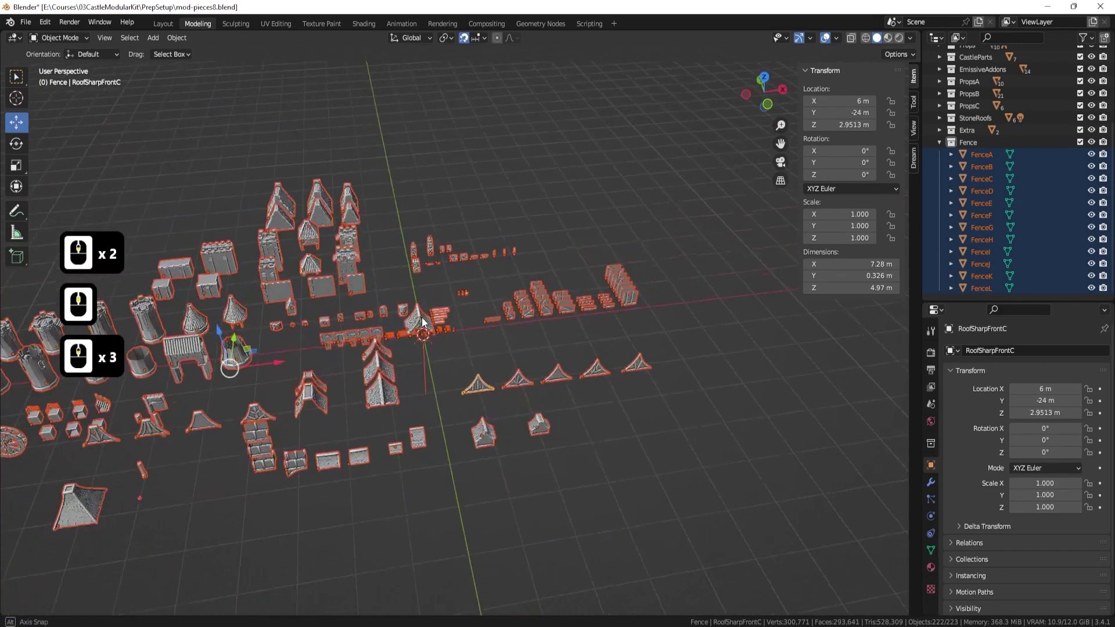
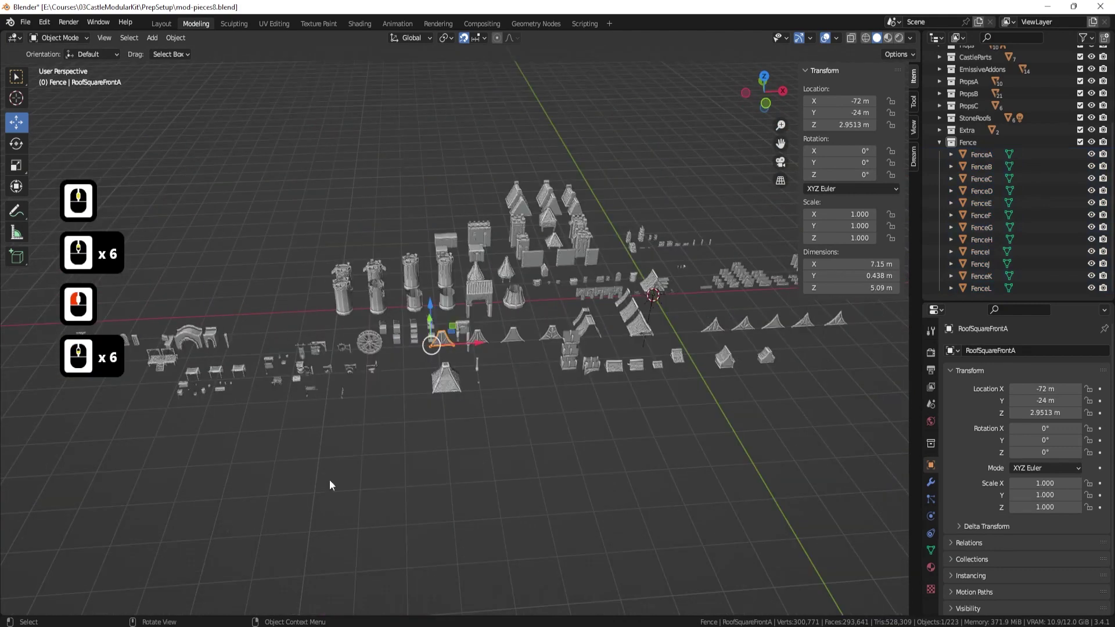
# Select all castle pieces and snap them to the 3D cursor at the world origin.
pyautogui.click(248, 437)
pyautogui.click(539, 326)
pyautogui.press('shift+s')
pyautogui.press('s')
pyautogui.press('s')
pyautogui.press('s')
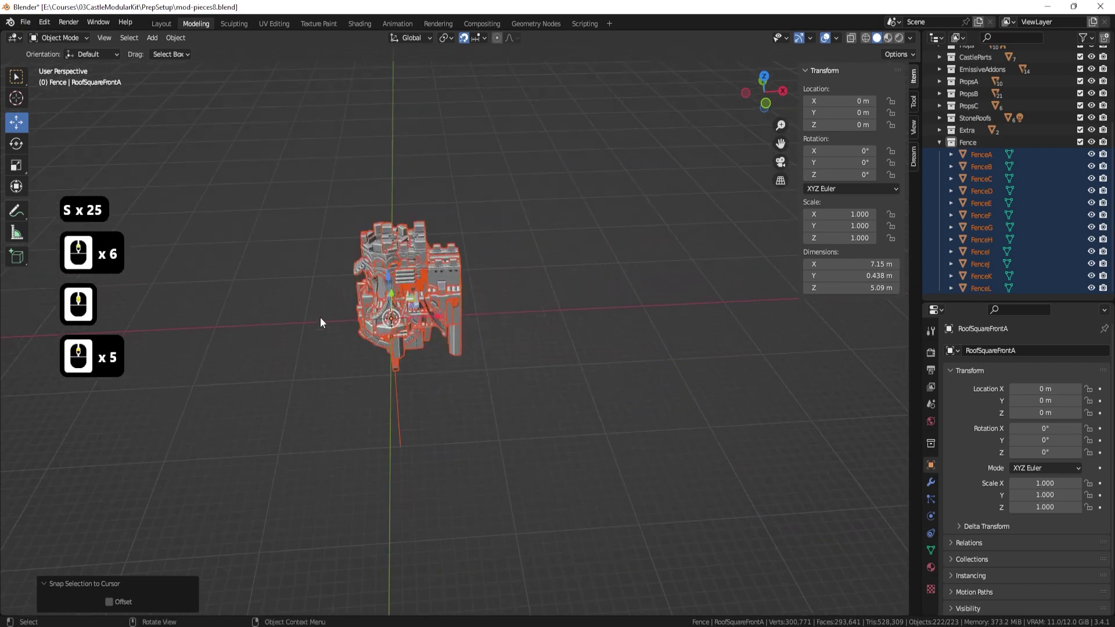
# Re-export them as FBX, overwriting the existing KitbashCastle.fbx.
pyautogui.click(35, 24)
pyautogui.click(37, 211)
pyautogui.click(171, 313)
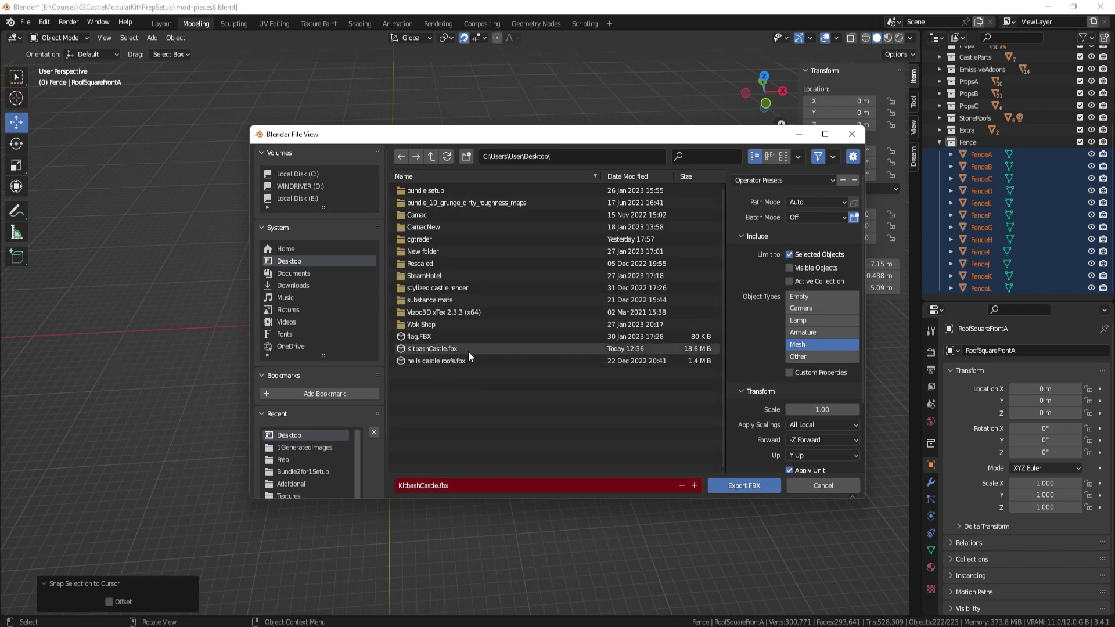
pyautogui.click(455, 356)
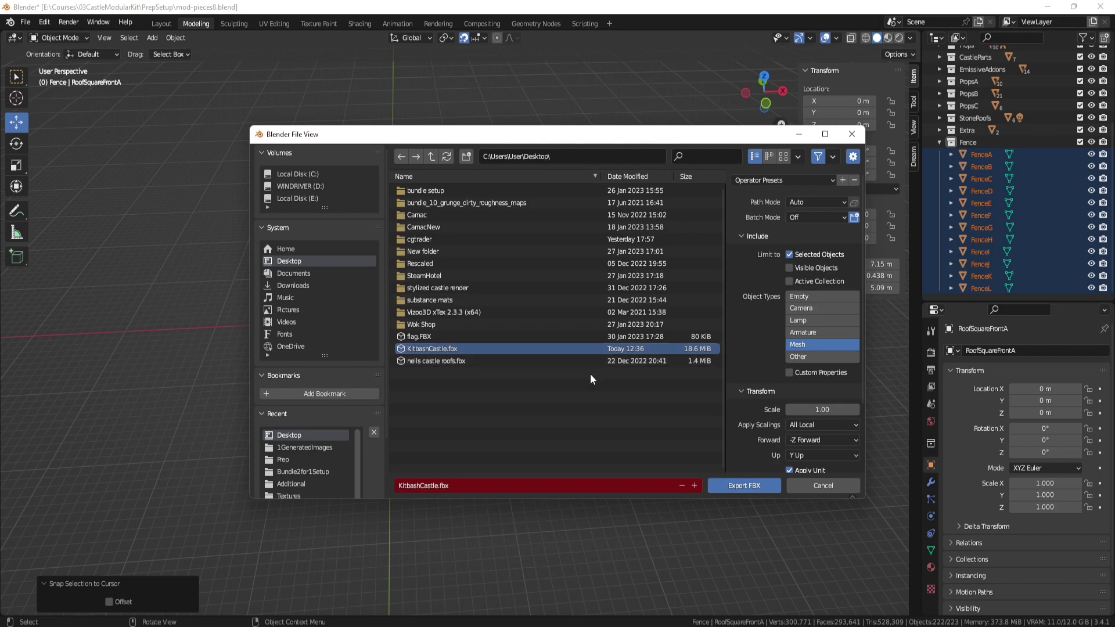
pyautogui.click(811, 484)
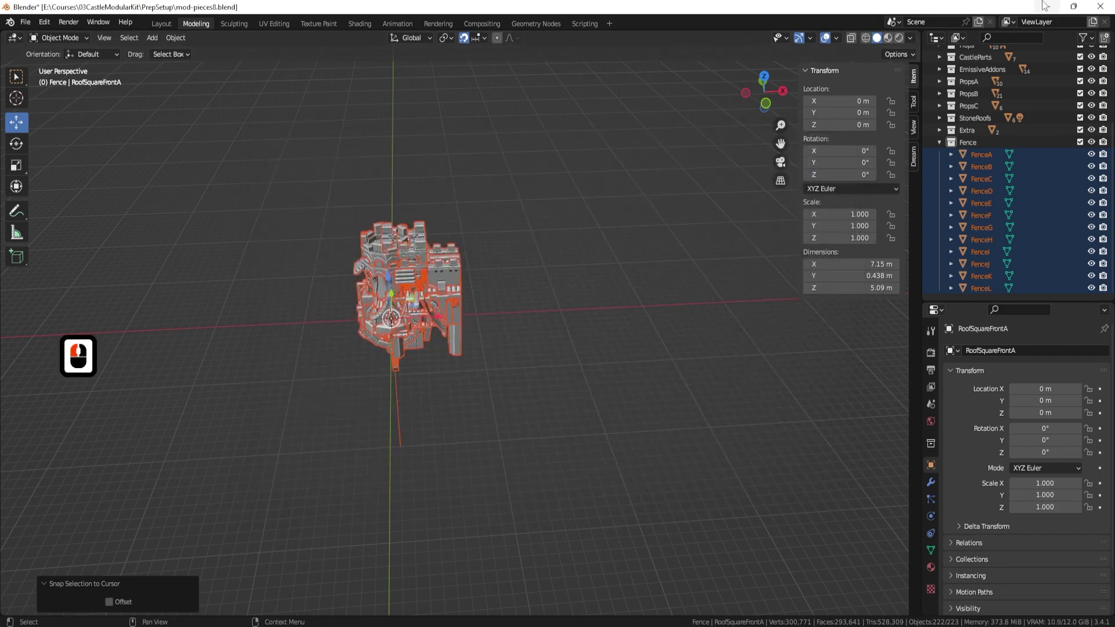
# Switch over to Unreal Engine to import KitbashCastle.fbx.
pyautogui.click(1045, 5)
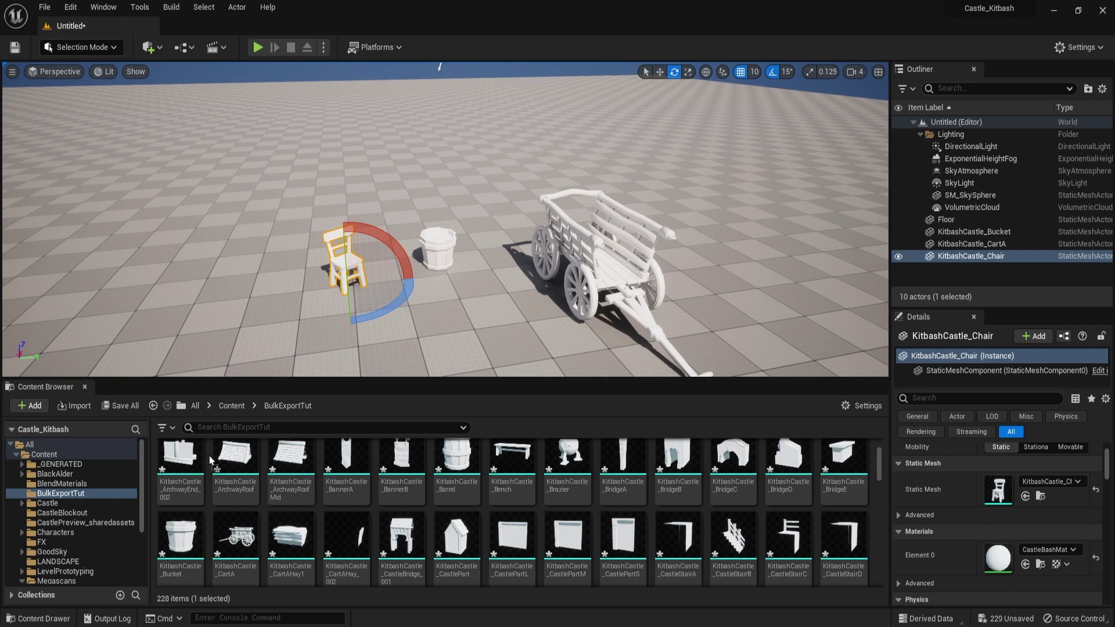
# Uncheck Skeletal Mesh in the FBX Import Options and run Import All for the KitbashCastle pieces.
pyautogui.click(213, 459)
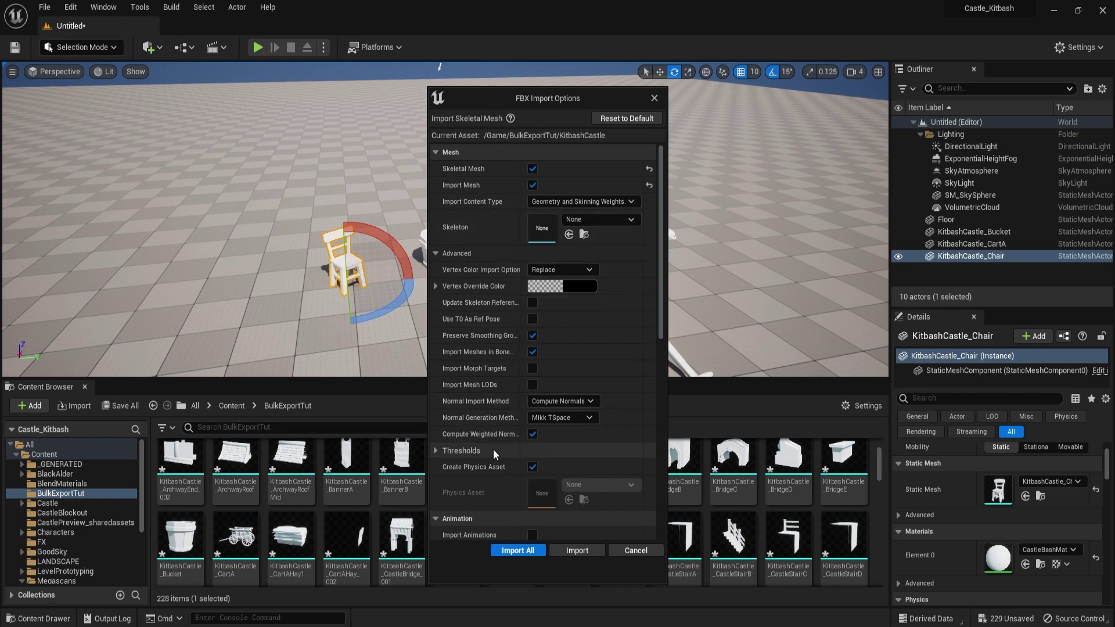
pyautogui.middleClick(671, 345)
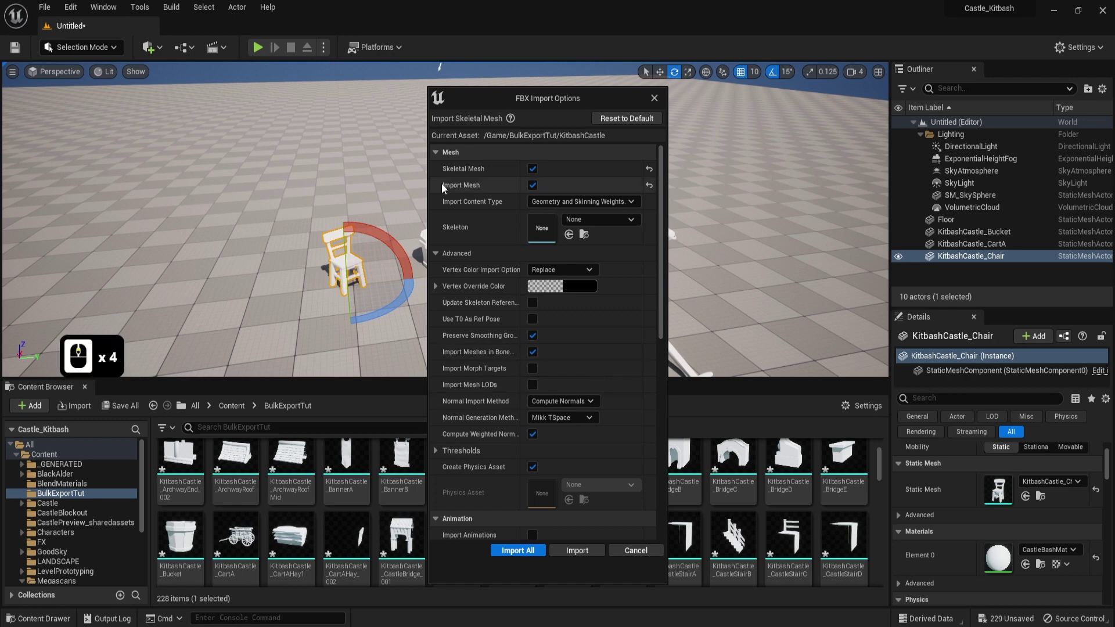
pyautogui.click(537, 172)
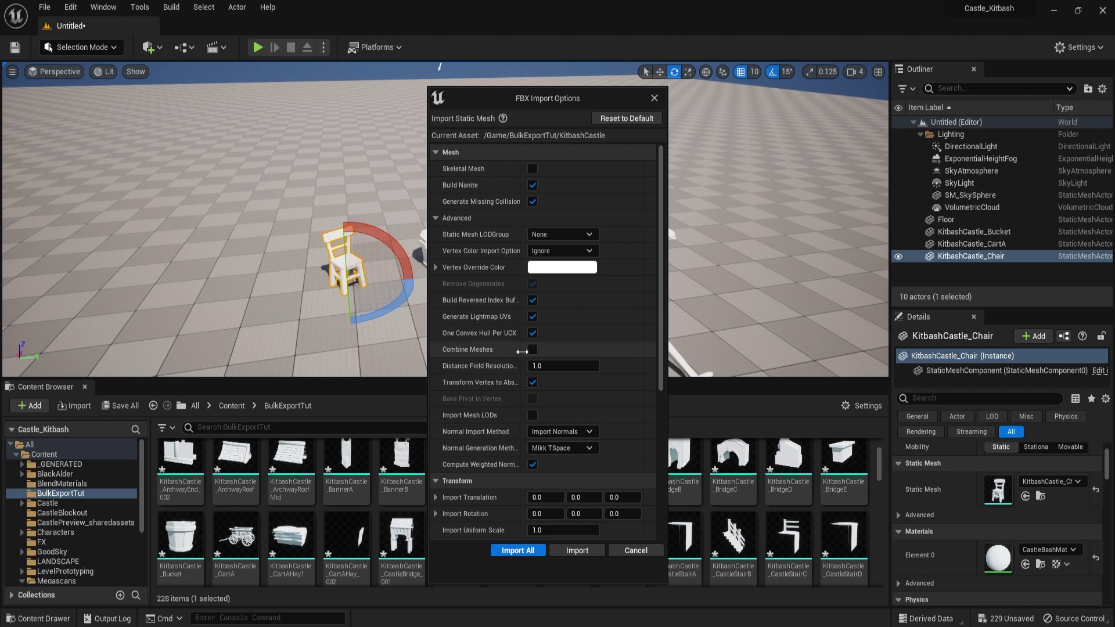
pyautogui.click(579, 550)
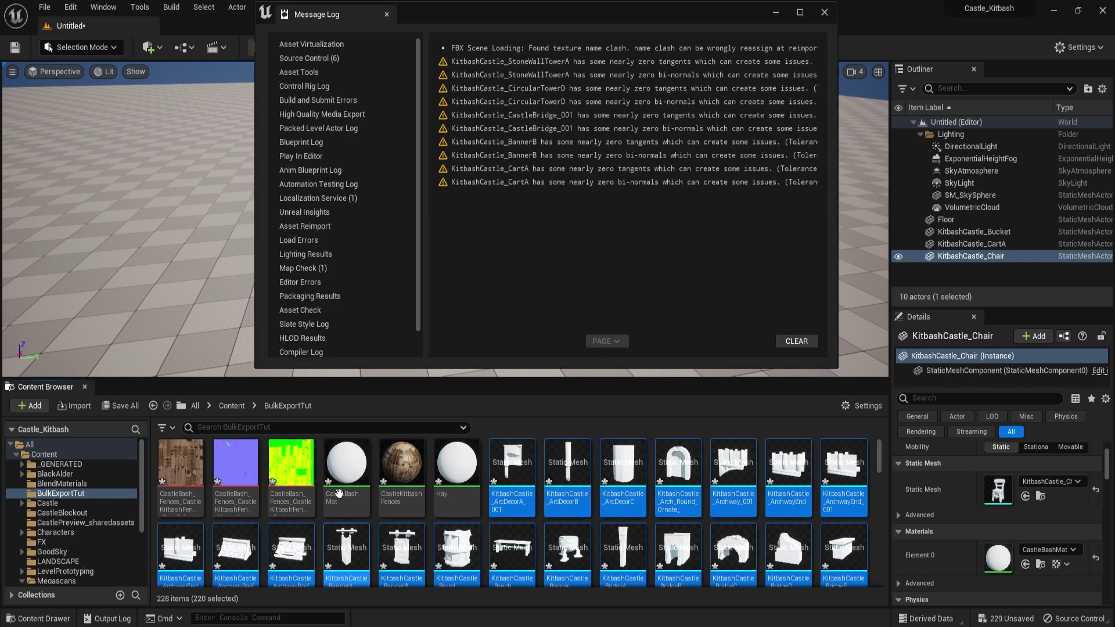
# Close the Message Log and deselect the imported kit assets in the Content Browser.
pyautogui.click(832, 13)
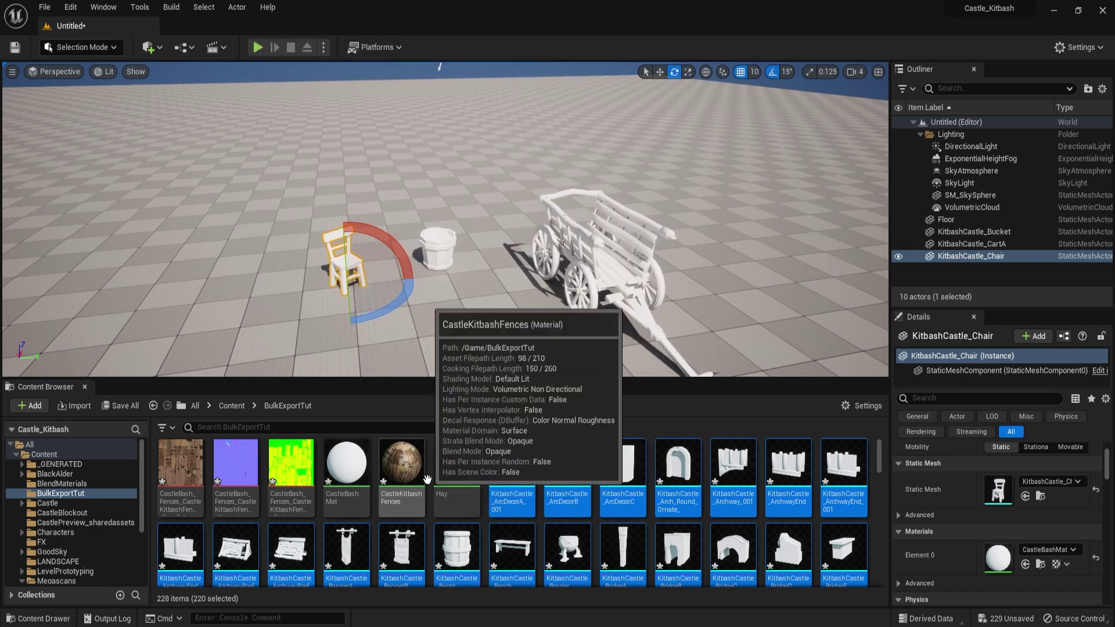
pyautogui.click(436, 480)
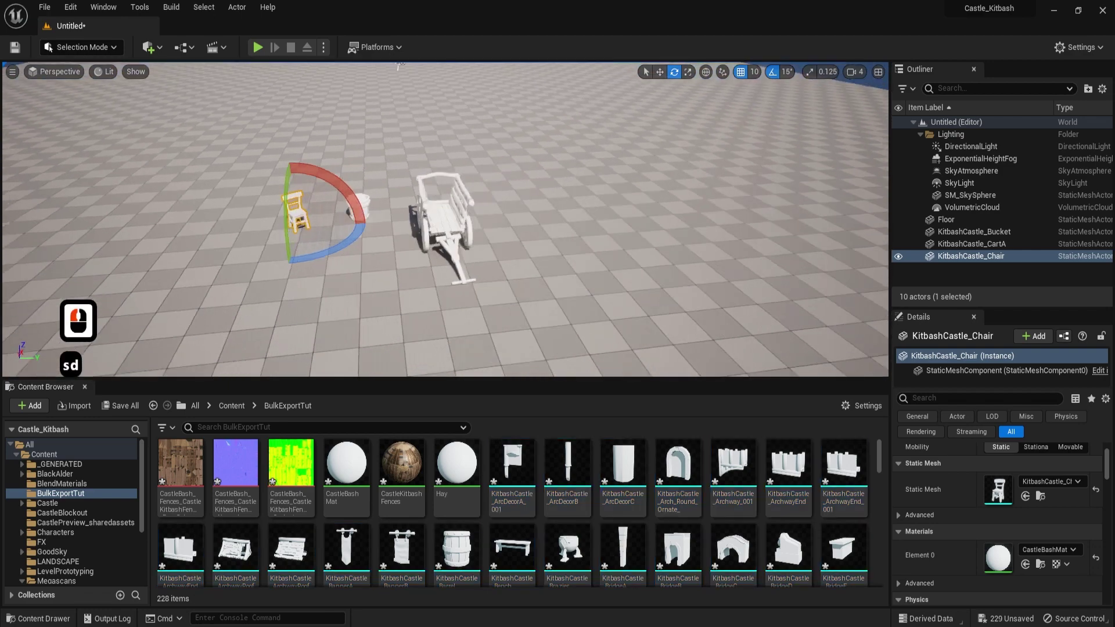
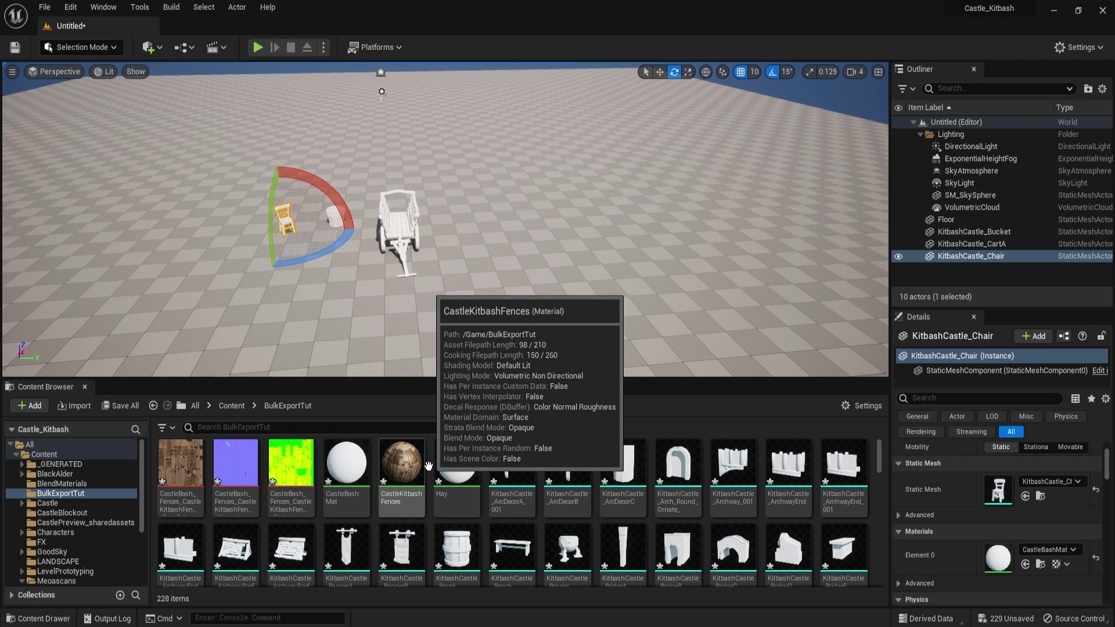
# Create NewMaterial from the Content Browser and assign it to CartA's material slot.
pyautogui.rightClick(436, 470)
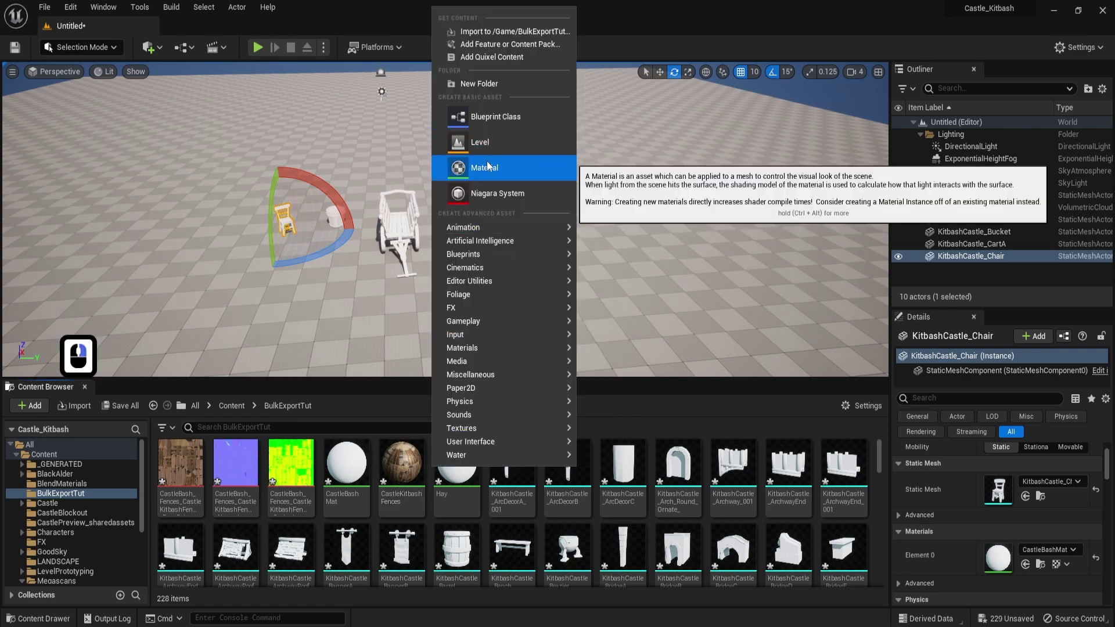
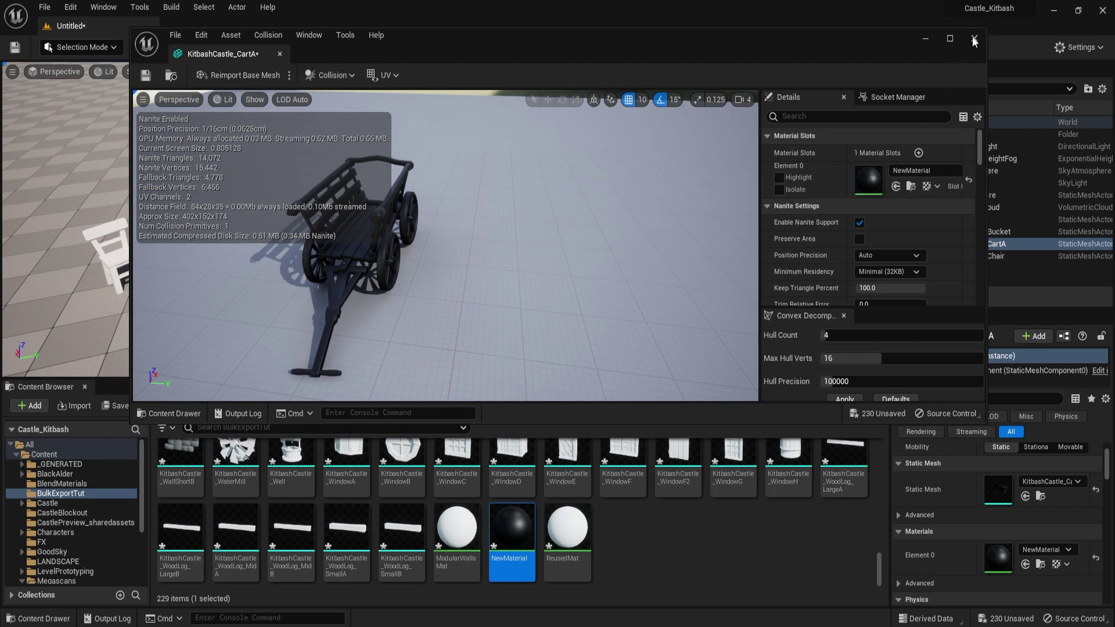
pyautogui.click(975, 39)
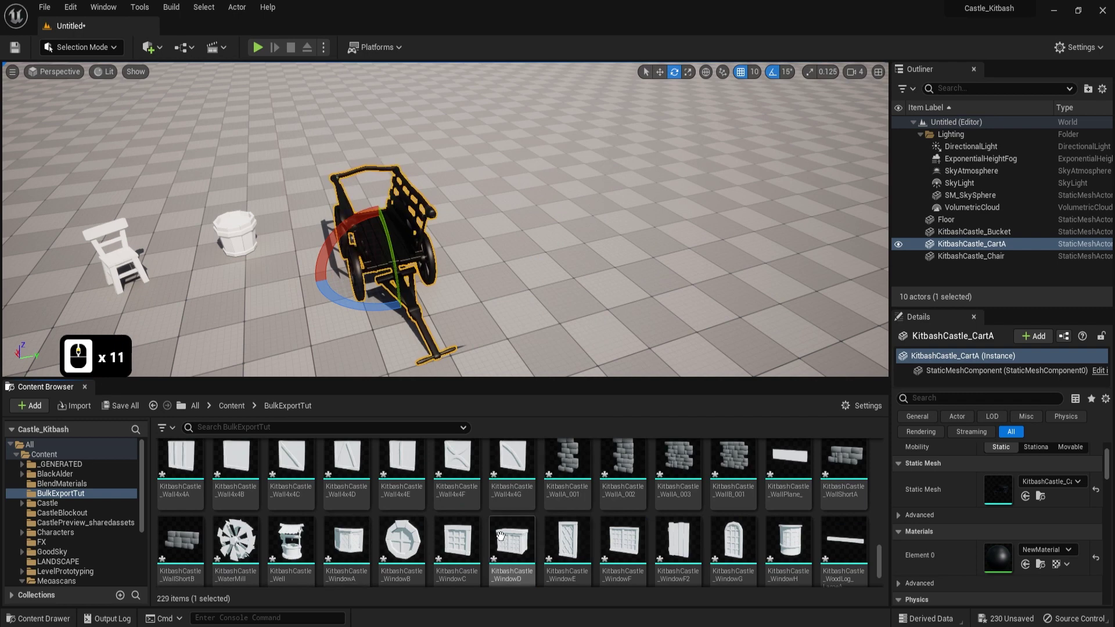
# Reimport KitbashCastle with Skeletal Mesh unchecked, restoring CastleBashMat on the cart, and close the log.
pyautogui.scroll(3)
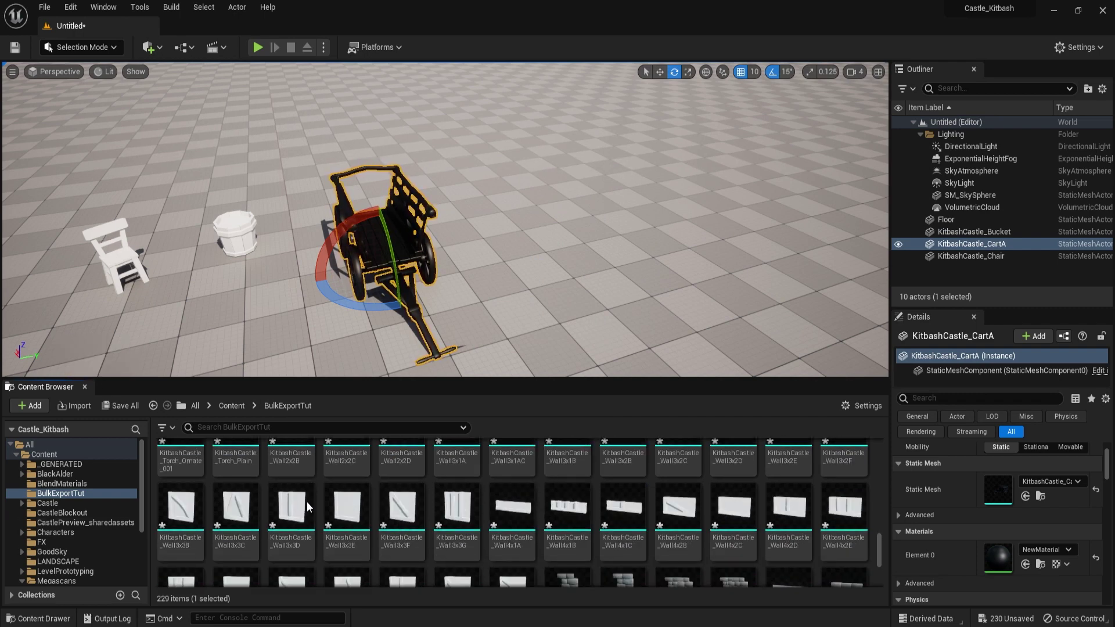
pyautogui.click(324, 489)
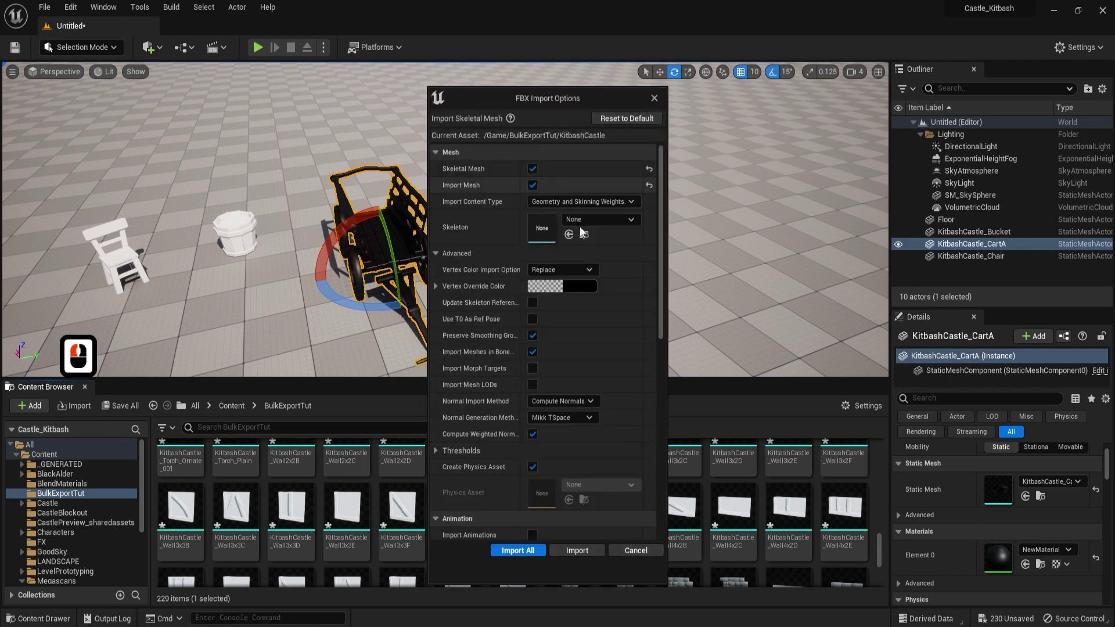
pyautogui.click(534, 169)
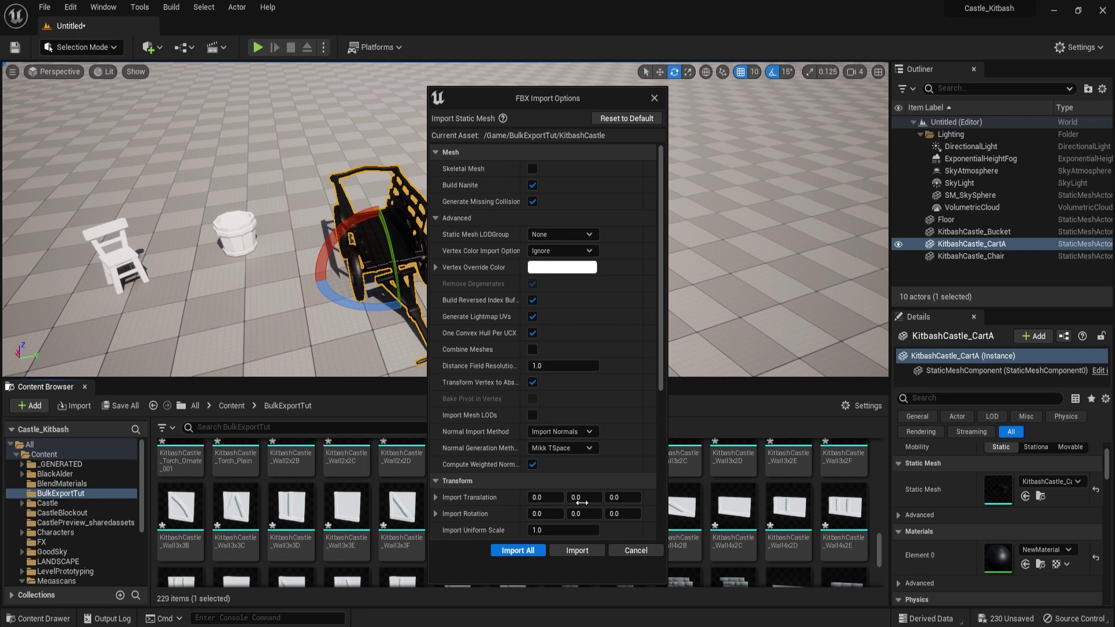
pyautogui.click(588, 547)
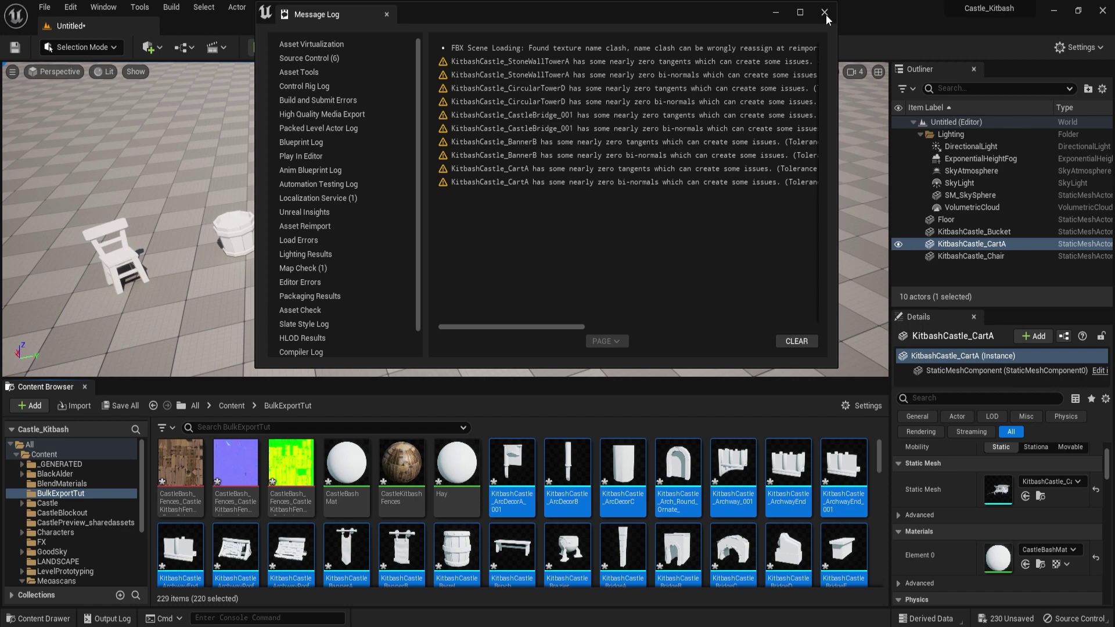
pyautogui.click(829, 17)
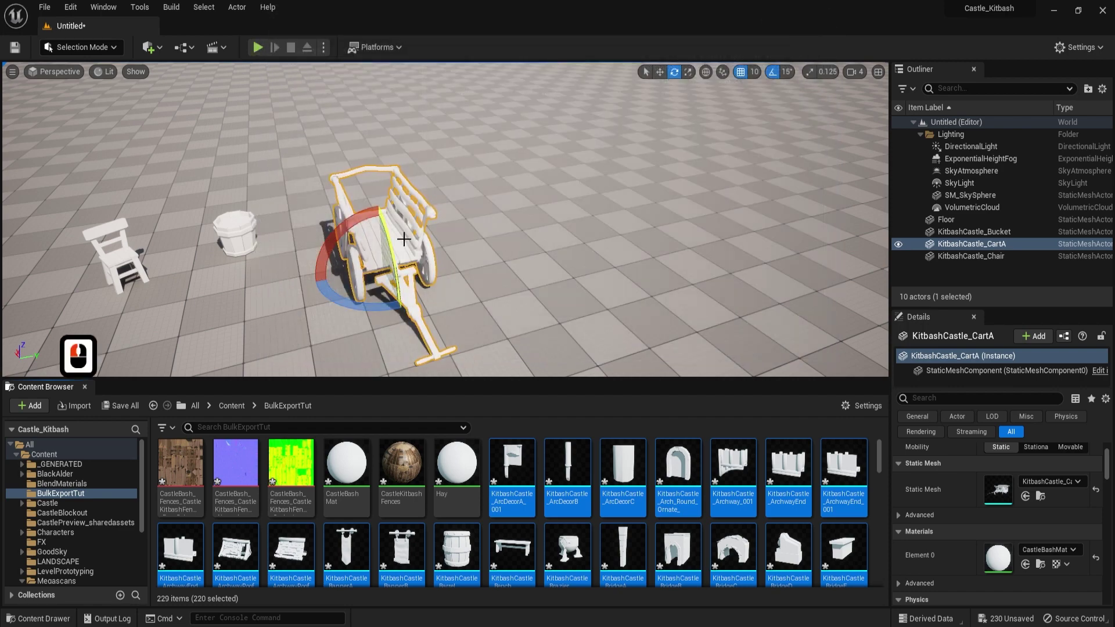
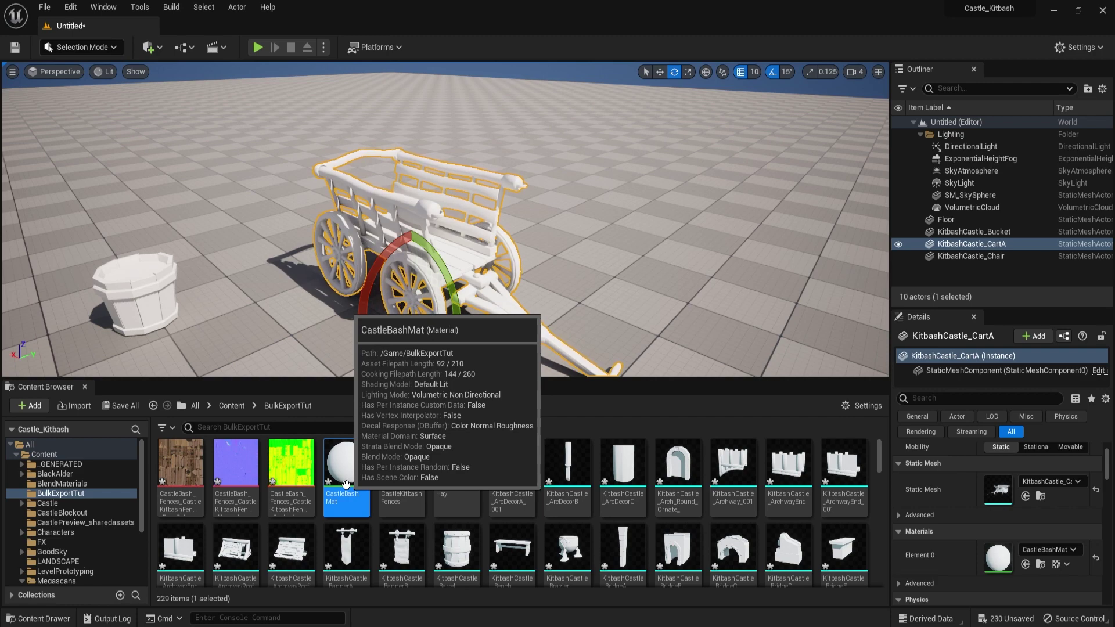
# Select CastleBashMat and NewMaterial together and bring up the asset actions for NewMaterial.
pyautogui.moveTo(520, 504); pyautogui.dragTo(530, 507)
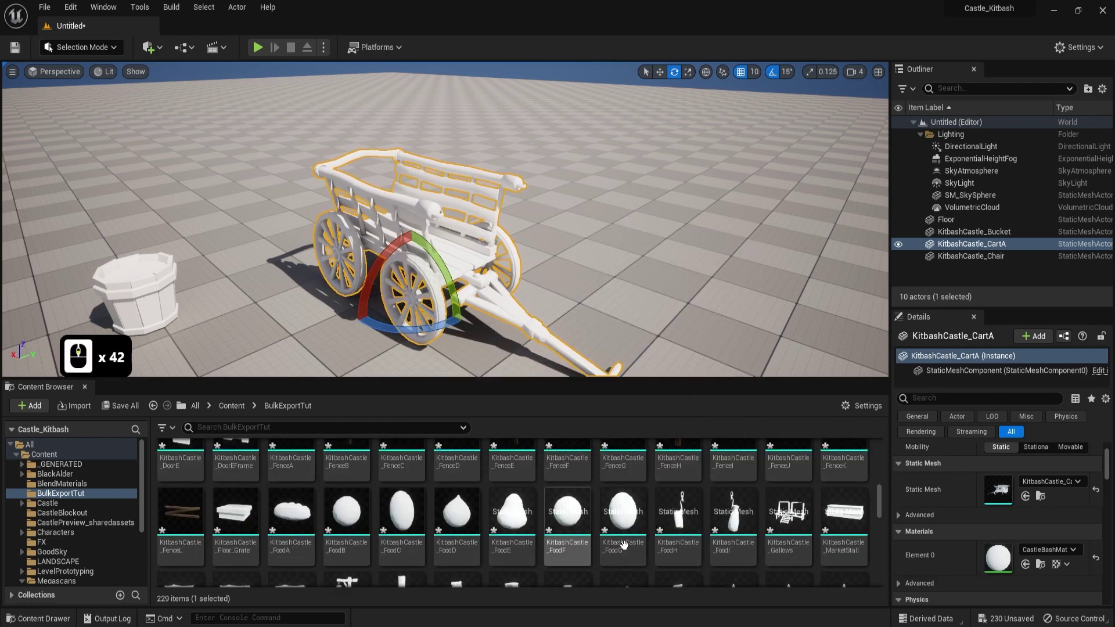
pyautogui.scroll(3)
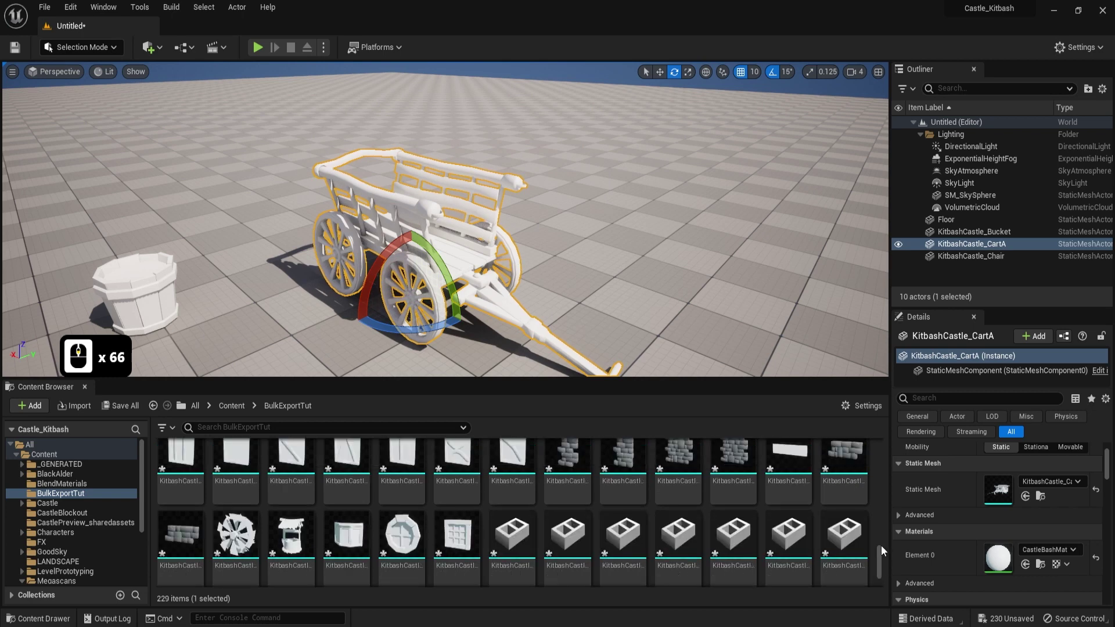
pyautogui.click(880, 583)
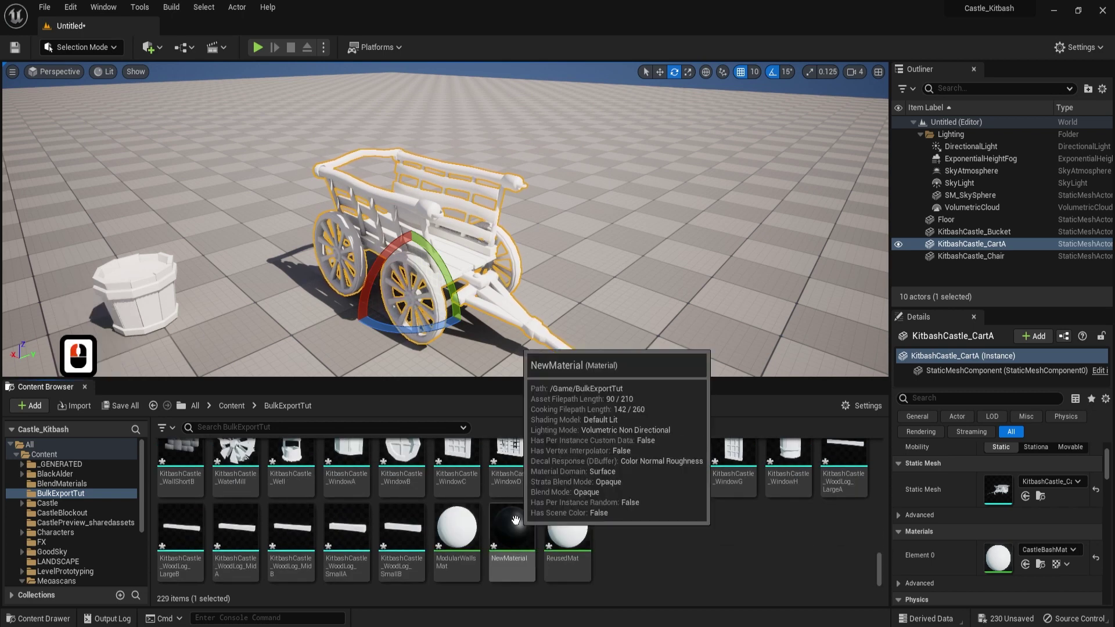
pyautogui.click(516, 520)
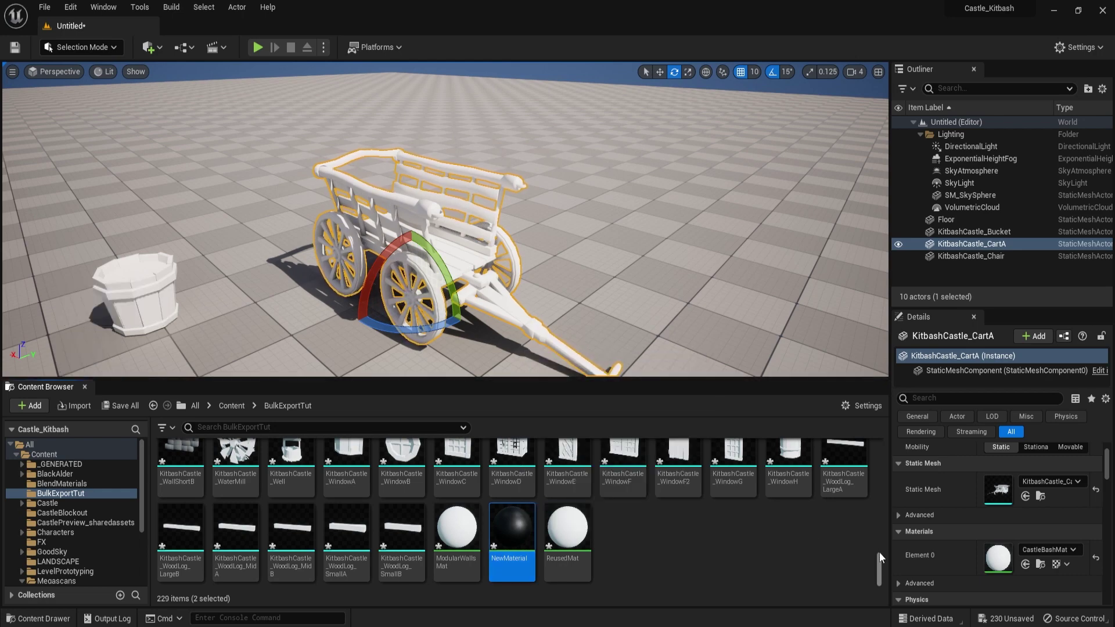
pyautogui.click(898, 418)
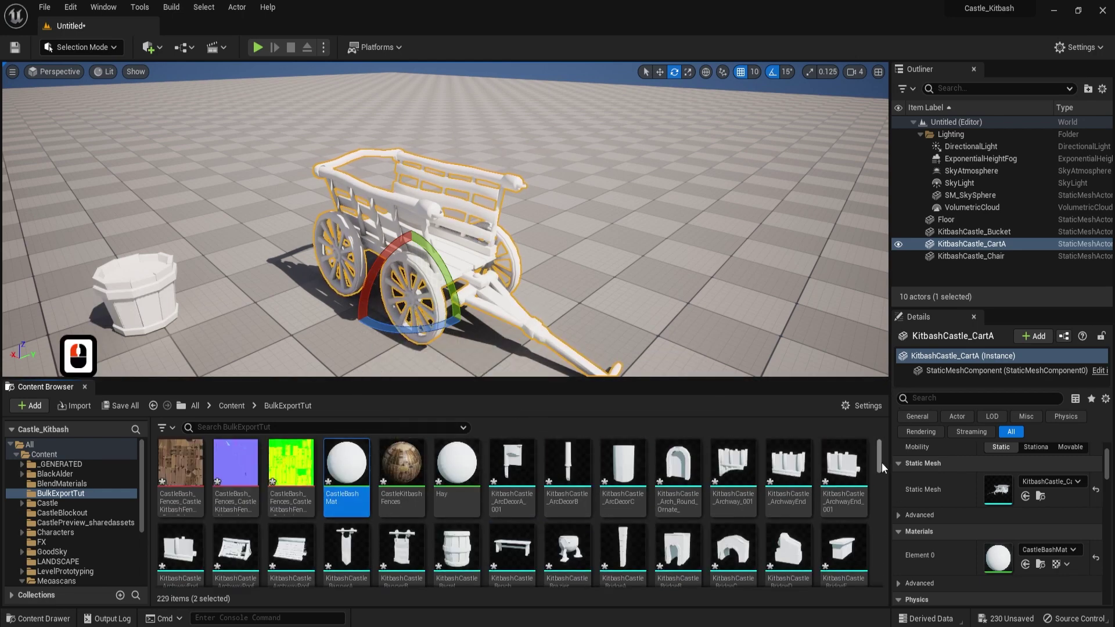
pyautogui.click(888, 586)
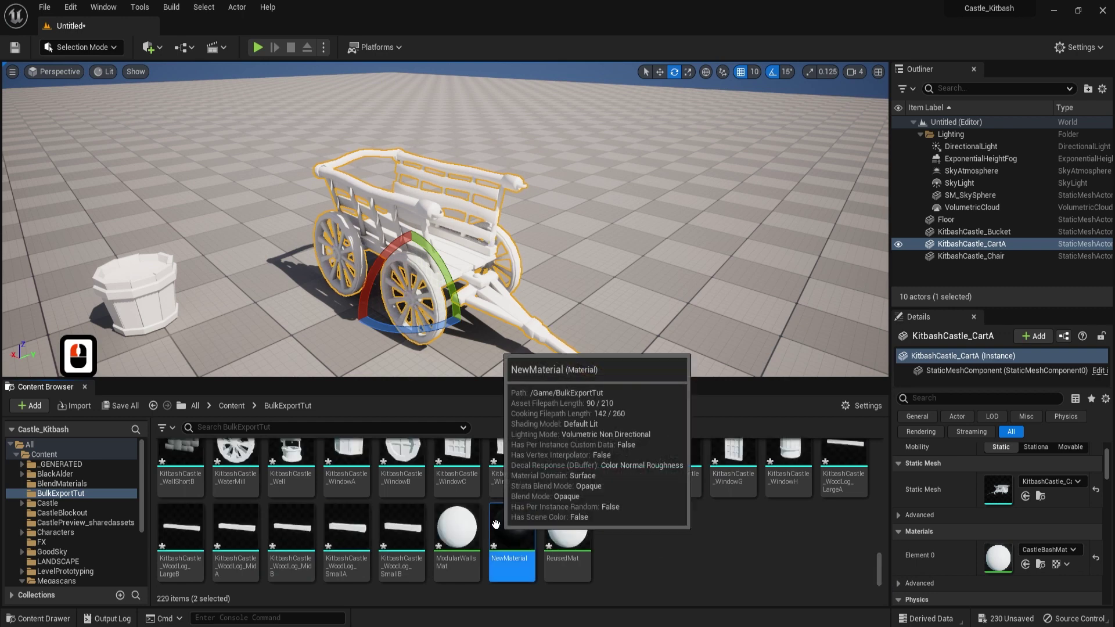
pyautogui.click(512, 532)
# Via Replace References, consolidate CastleBashMat into NewMaterial so the cart uses the shared material.
pyautogui.moveTo(512, 531); pyautogui.dragTo(613, 343)
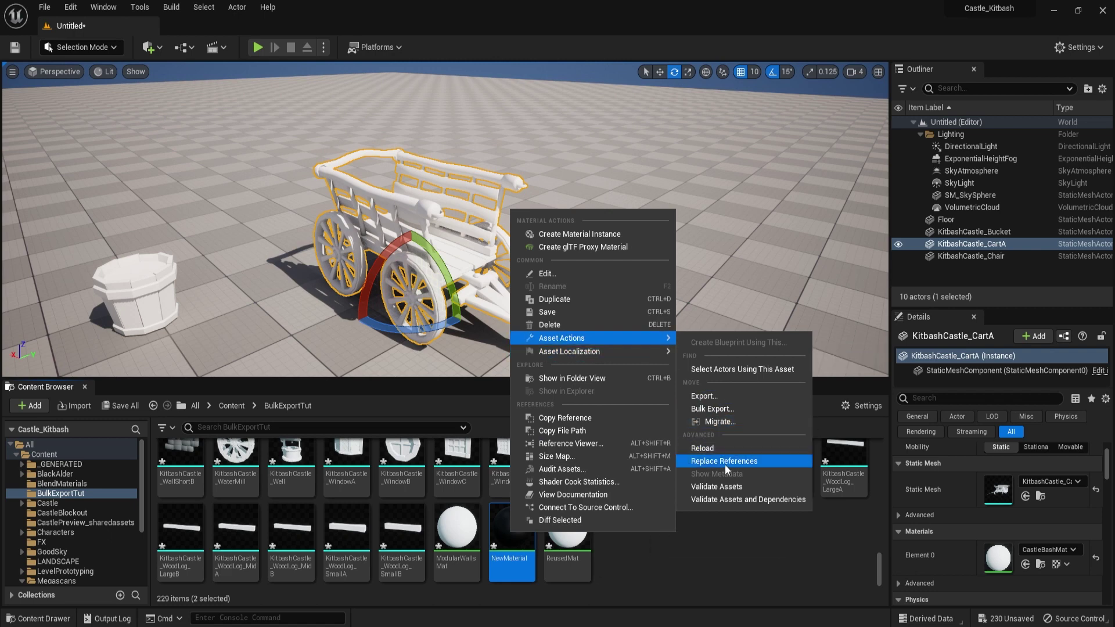
pyautogui.moveTo(725, 465); pyautogui.dragTo(386, 272)
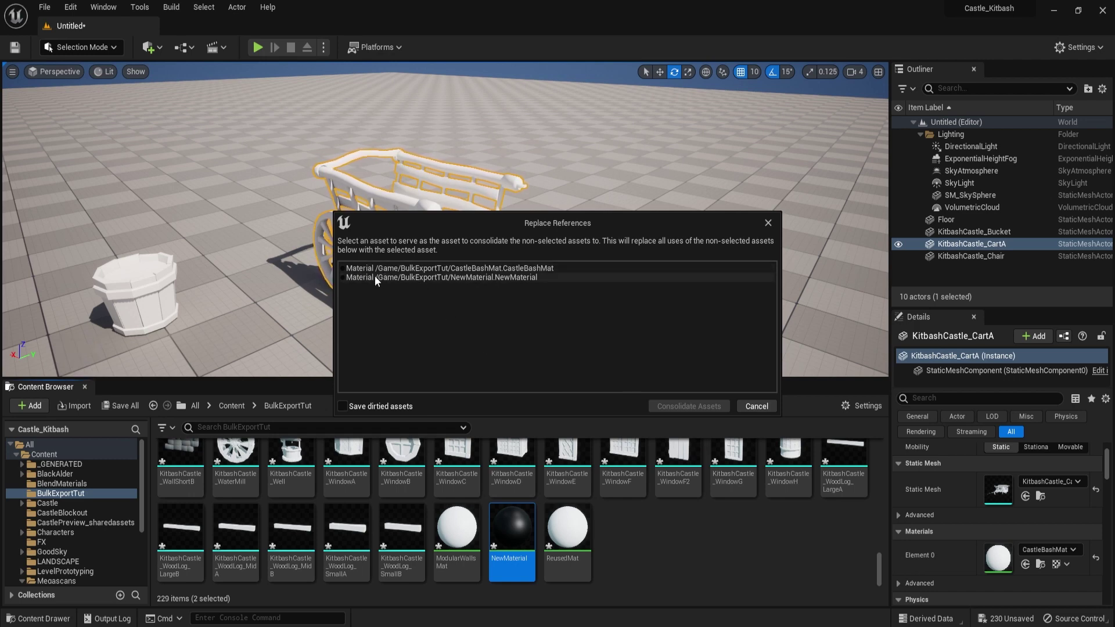
pyautogui.moveTo(379, 280); pyautogui.dragTo(366, 284)
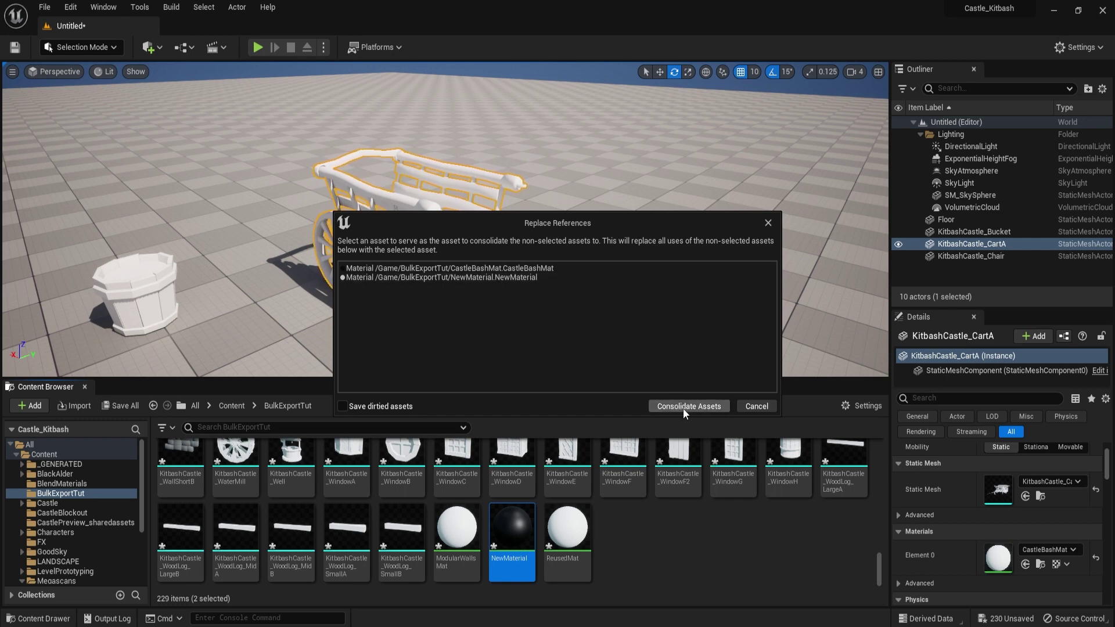
pyautogui.click(687, 412)
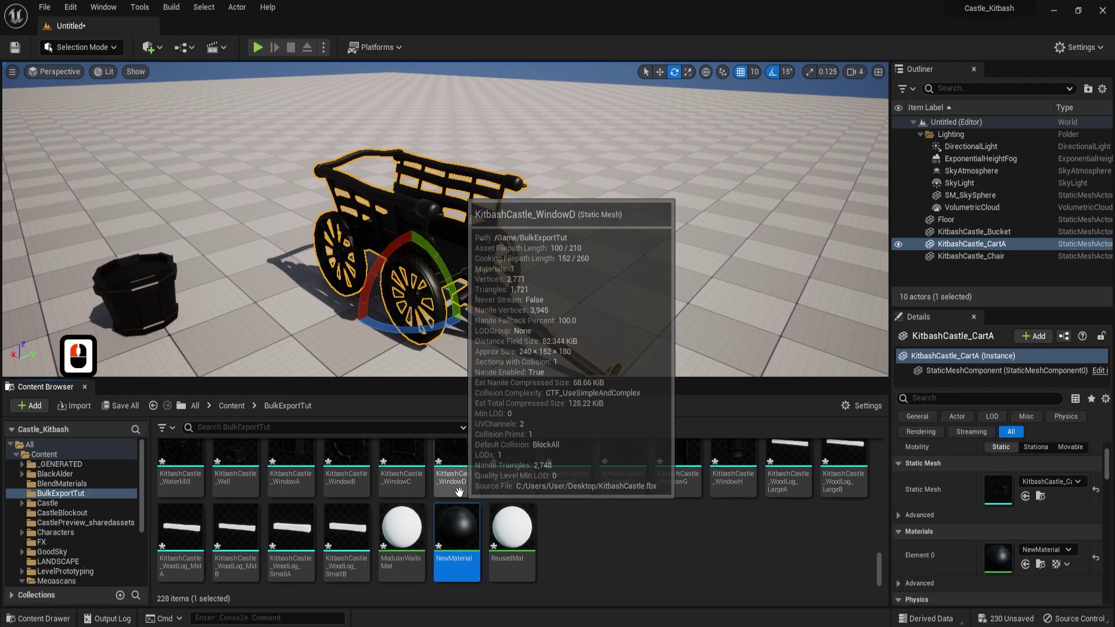
# Place KitbashCastle_WindowD in the level beside the cart, showing the dark NewMaterial.
pyautogui.scroll(3)
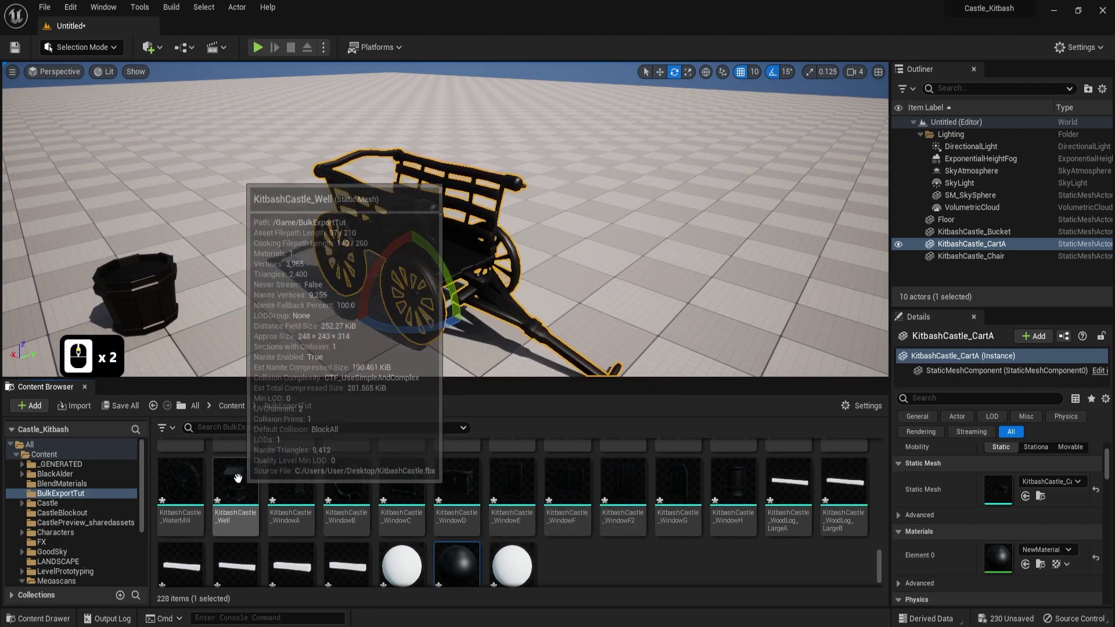
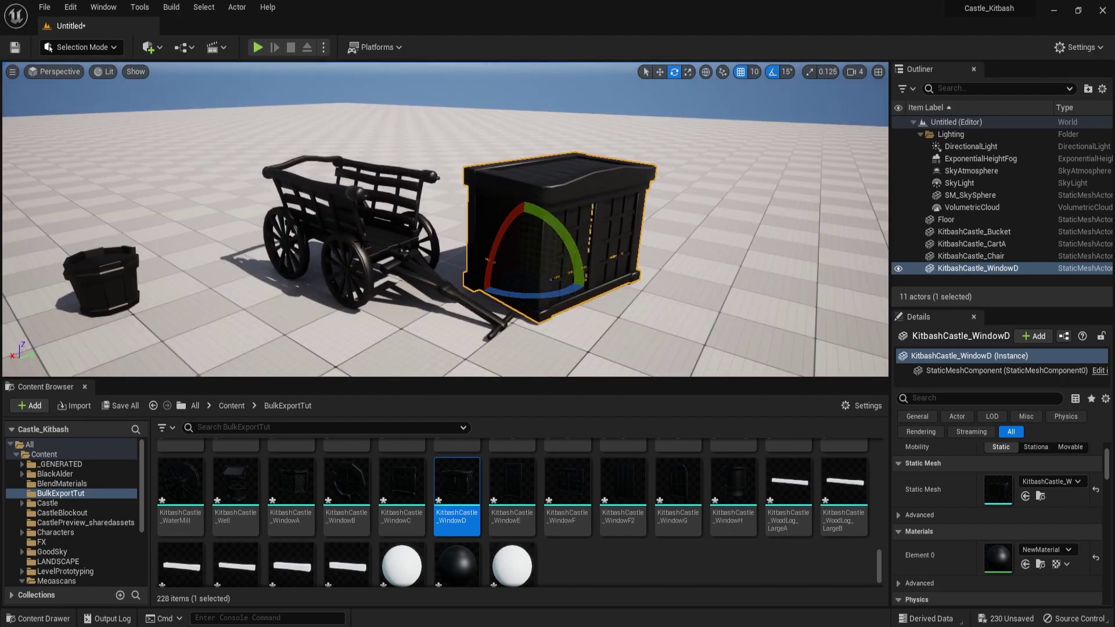
pyautogui.press('s')
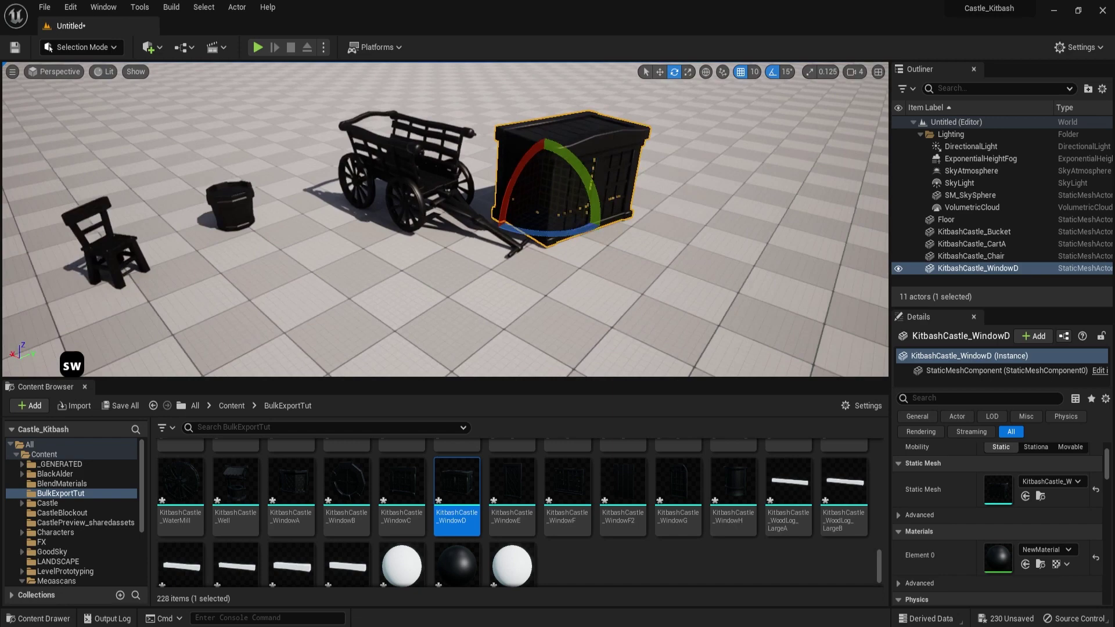